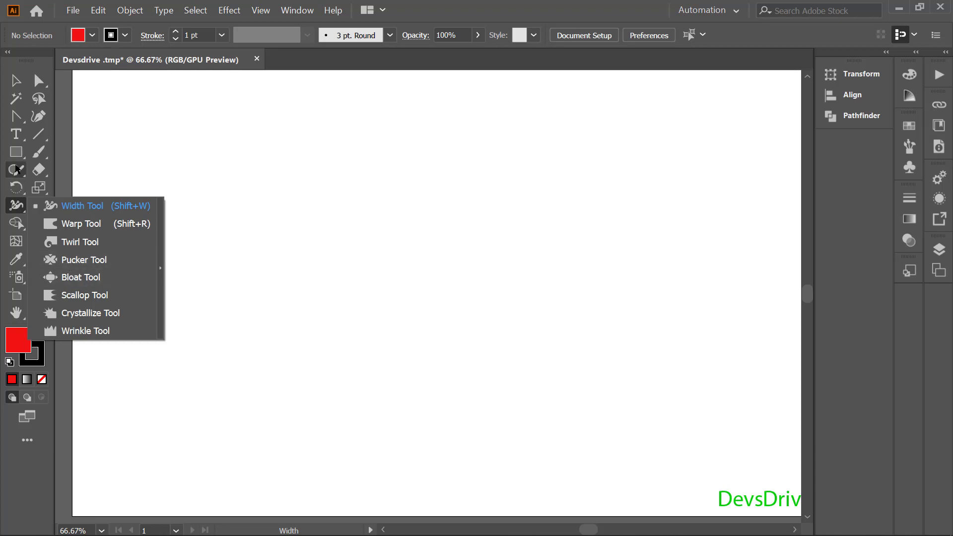
Draw red squares with the Rectangle Tool and sculpt them into a petal blob and a puzzle-piece shape
{"action": "left_click", "coordinate": [17, 155]}
{"action": "right_click", "coordinate": [16, 156]}
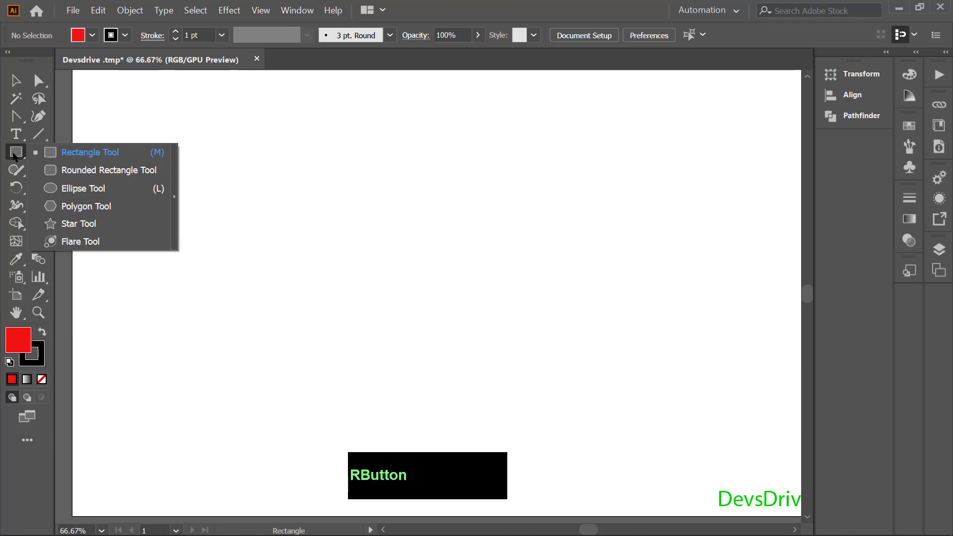
{"action": "left_click", "coordinate": [58, 160]}
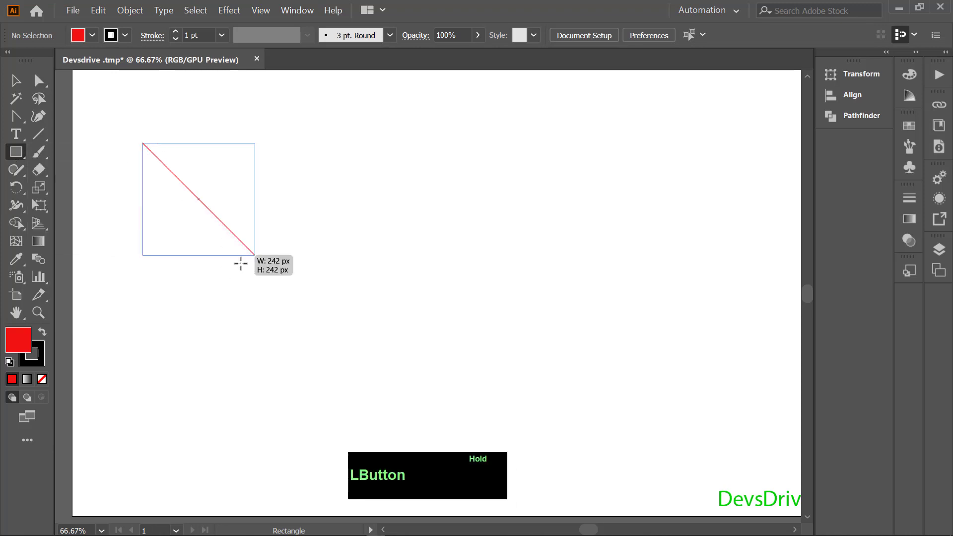
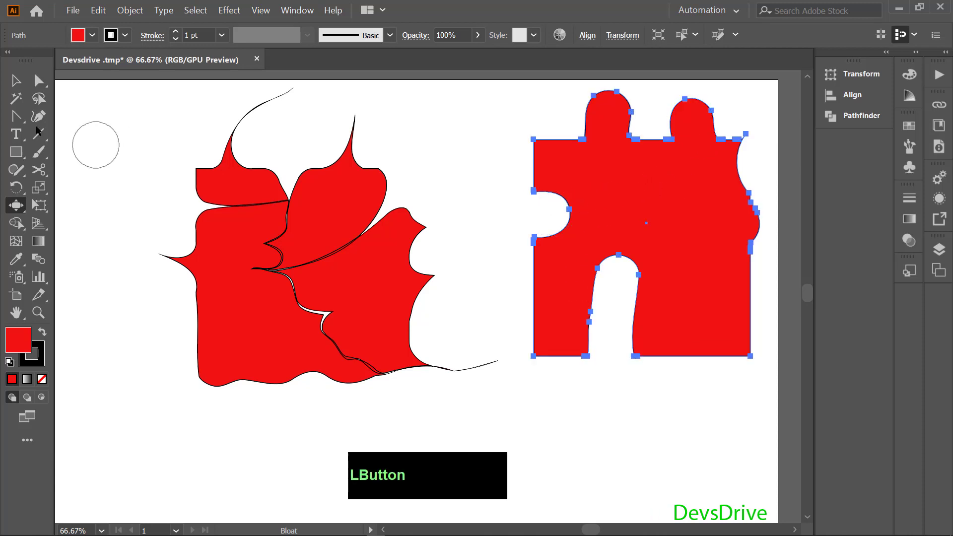
{"action": "left_click", "coordinate": [151, 118]}
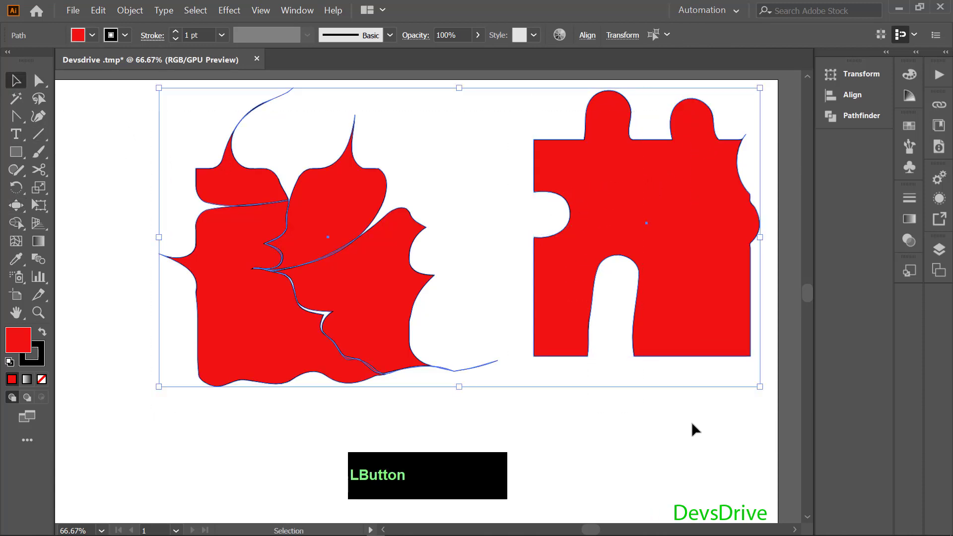
Delete the distorted shapes and draw a fresh red square and circle
{"action": "key", "text": "Delete"}
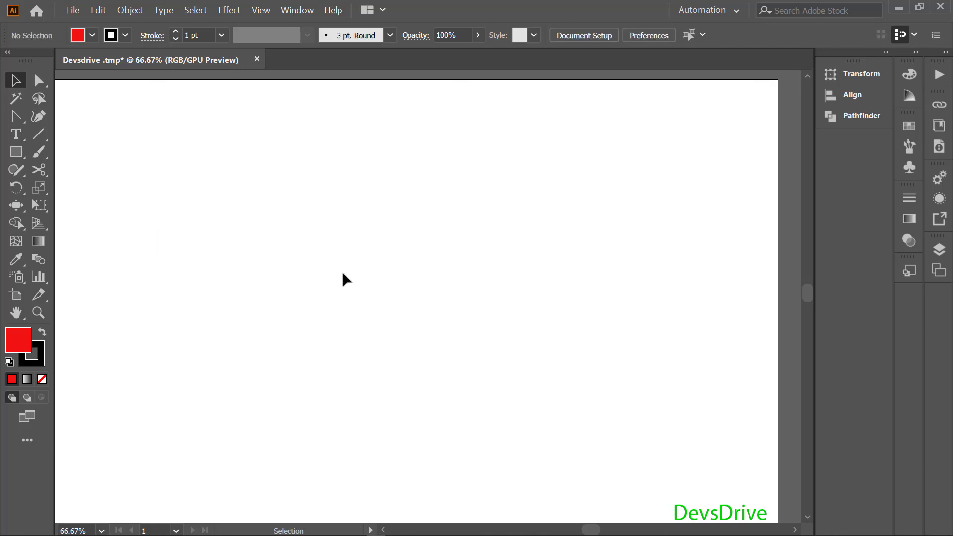
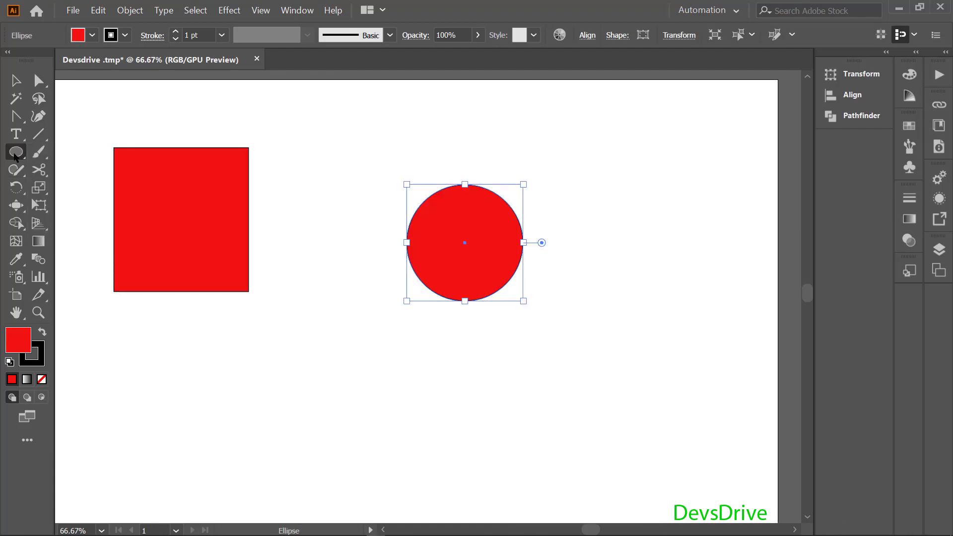
{"action": "right_click", "coordinate": [18, 154]}
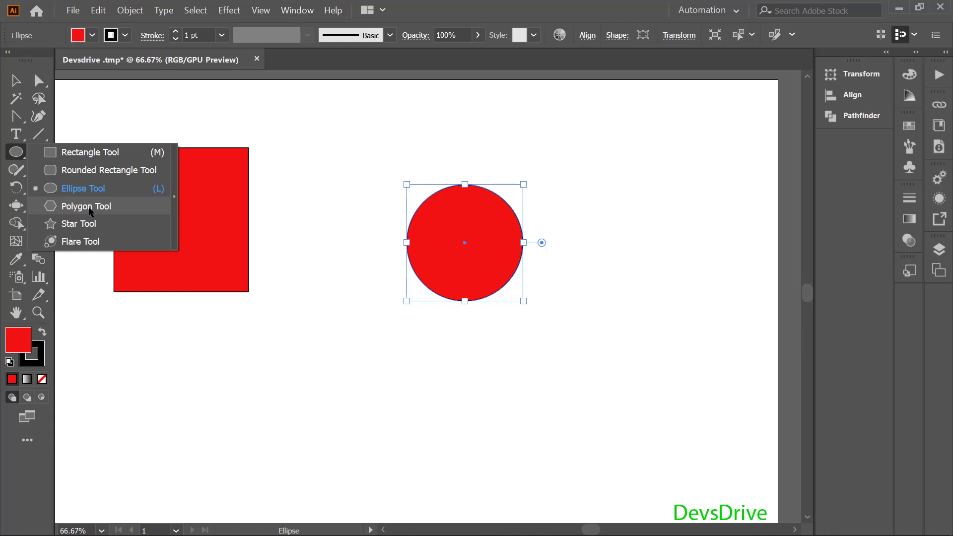
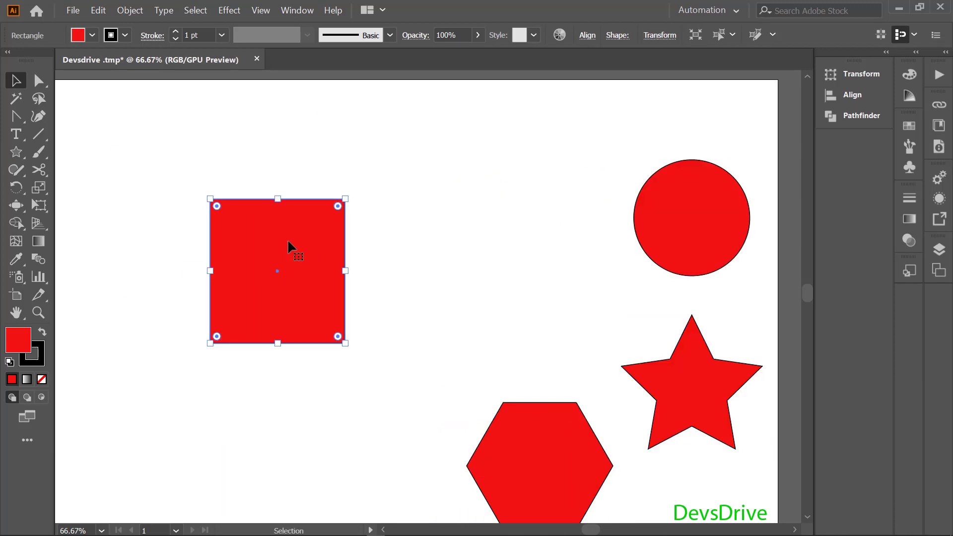
Paste a scaled-down copy of the square in front and show the Pathfinder panel
{"action": "key", "text": "ctrl+c"}
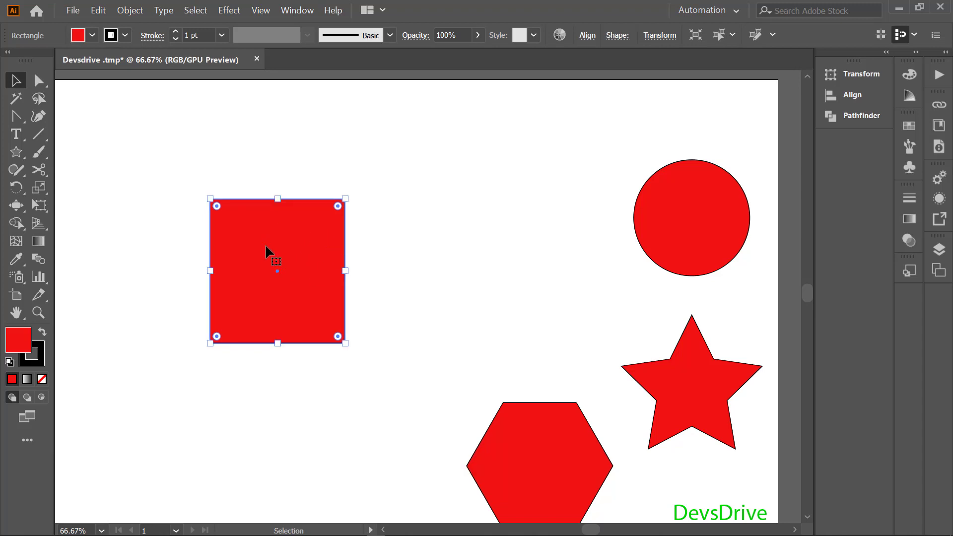
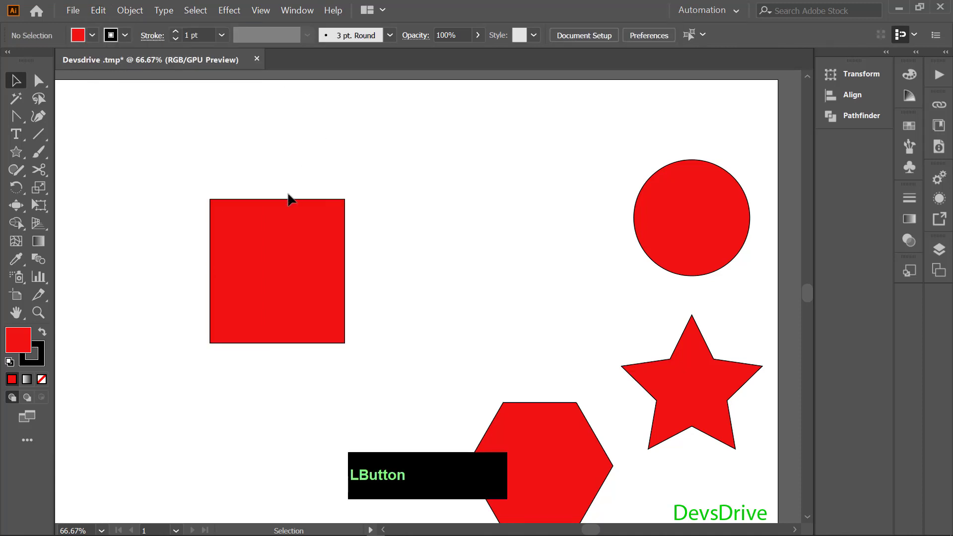
{"action": "key", "text": "ctrl+f"}
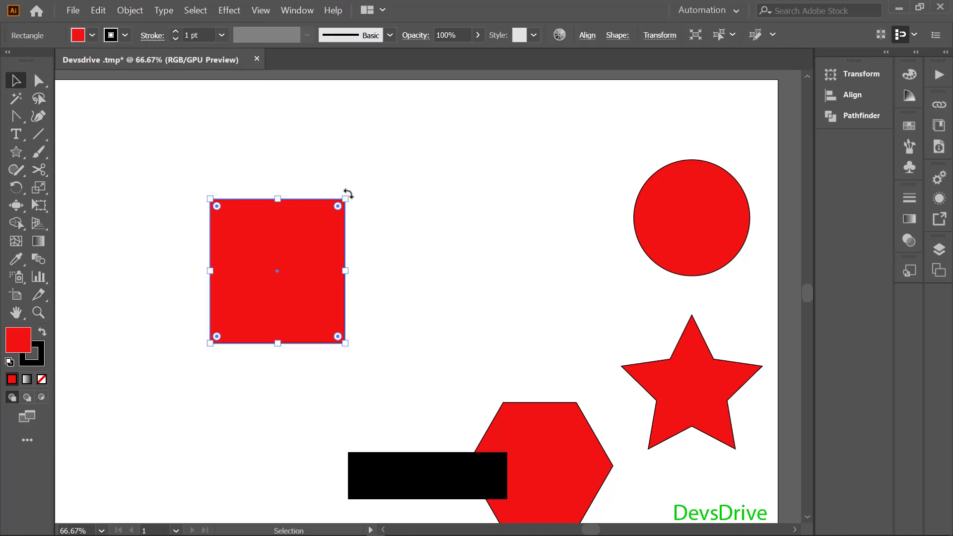
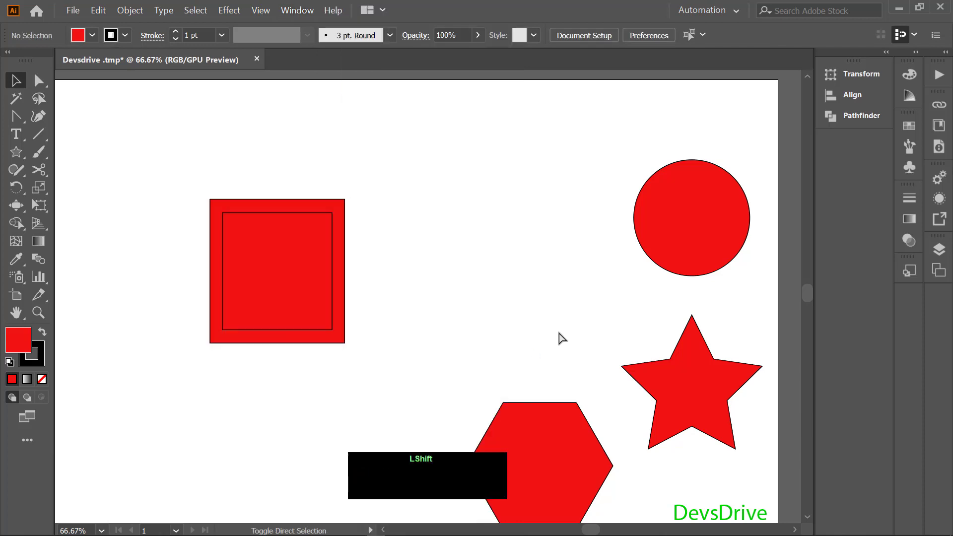
{"action": "key", "text": "ctrl+shift+F9"}
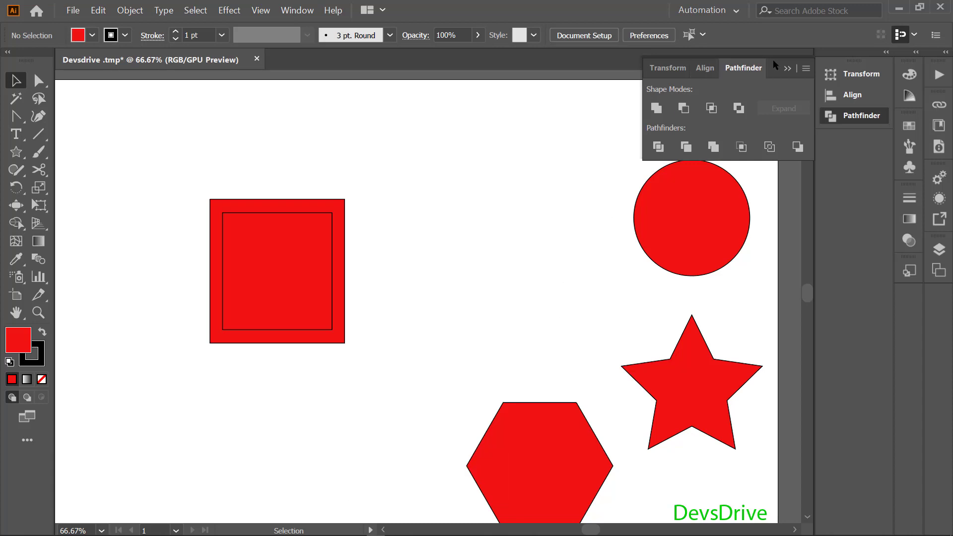
Minus Front the squares into a ring, then apply Pucker & Bloat at 166% for a four-petal flower
{"action": "left_click", "coordinate": [430, 372]}
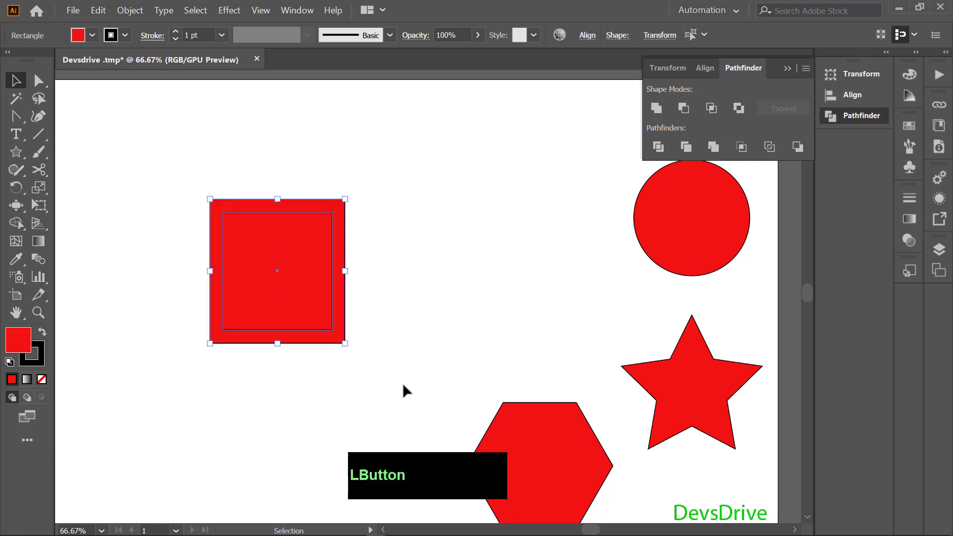
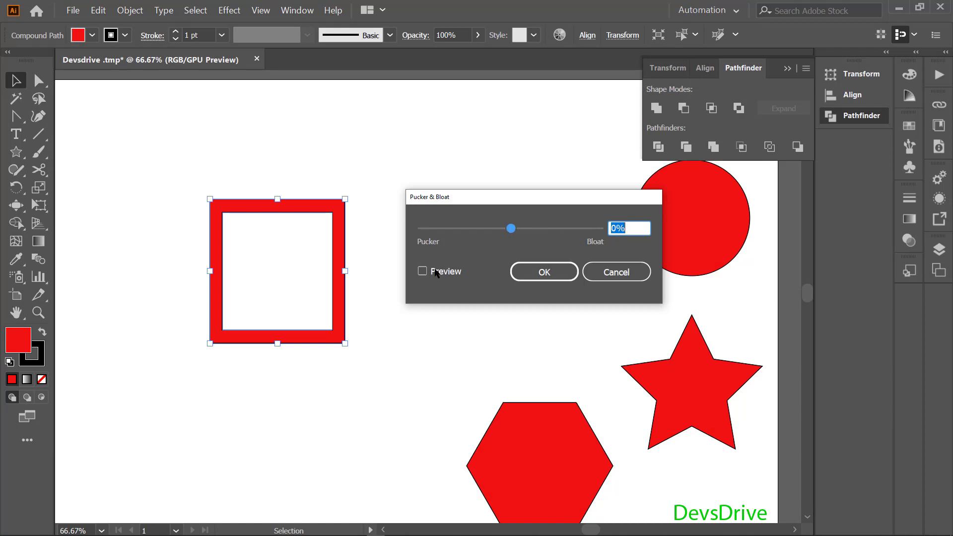
{"action": "left_click", "coordinate": [429, 273]}
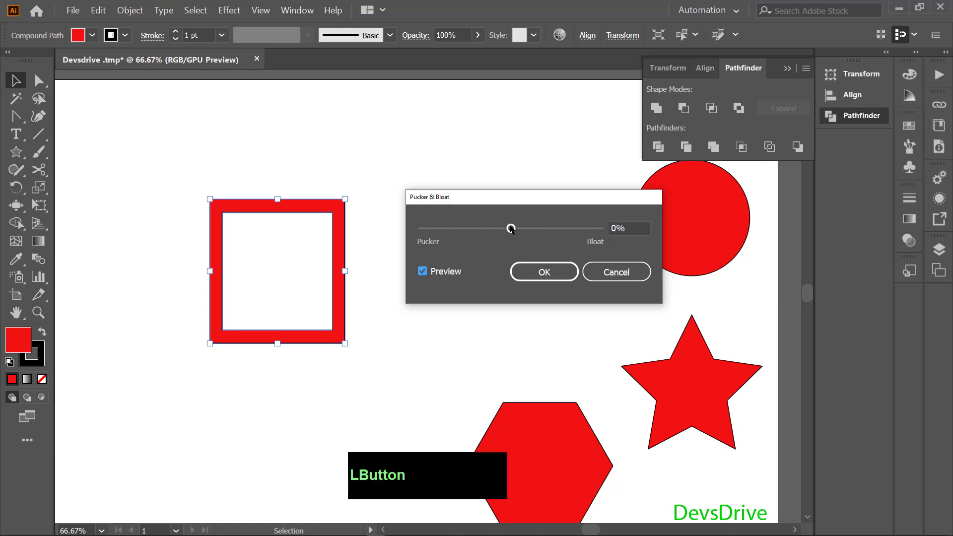
{"action": "left_click", "coordinate": [518, 228]}
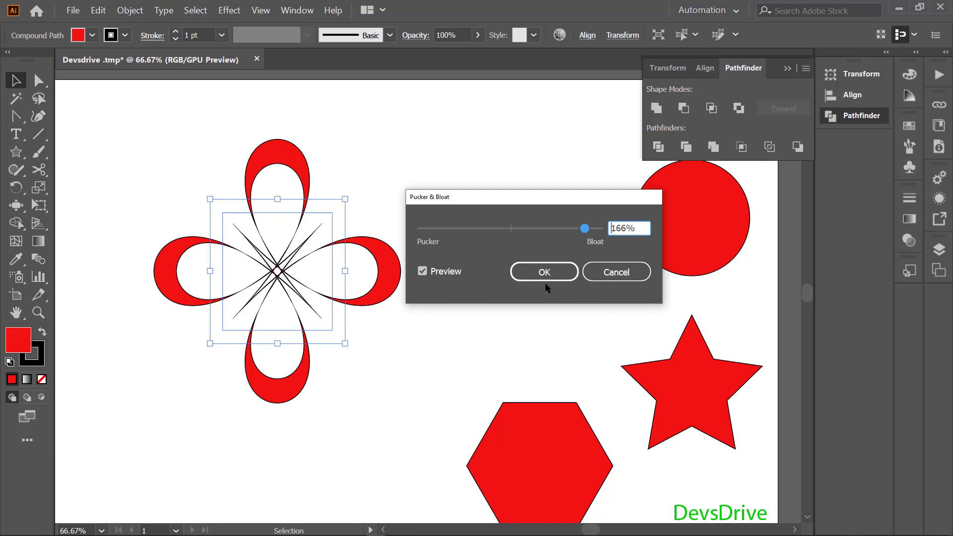
{"action": "left_click", "coordinate": [478, 306]}
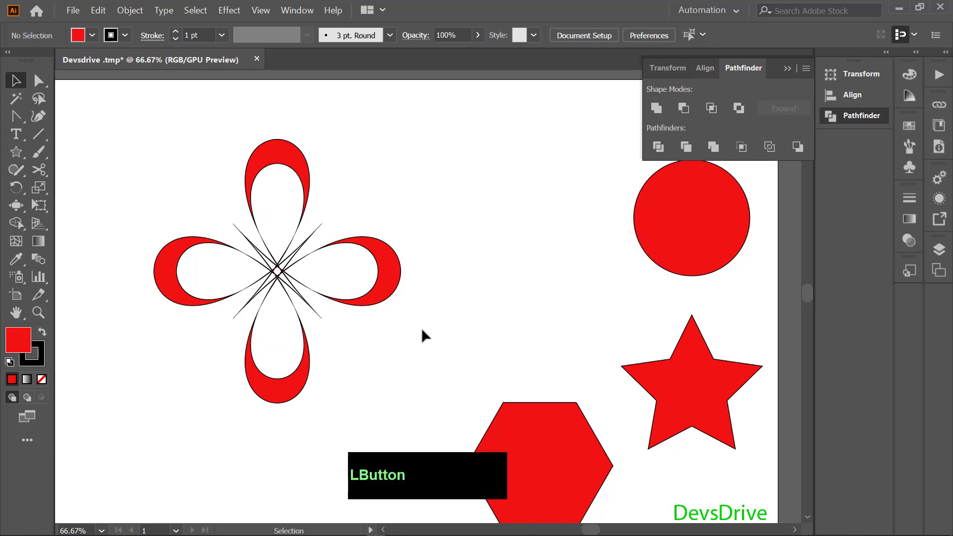
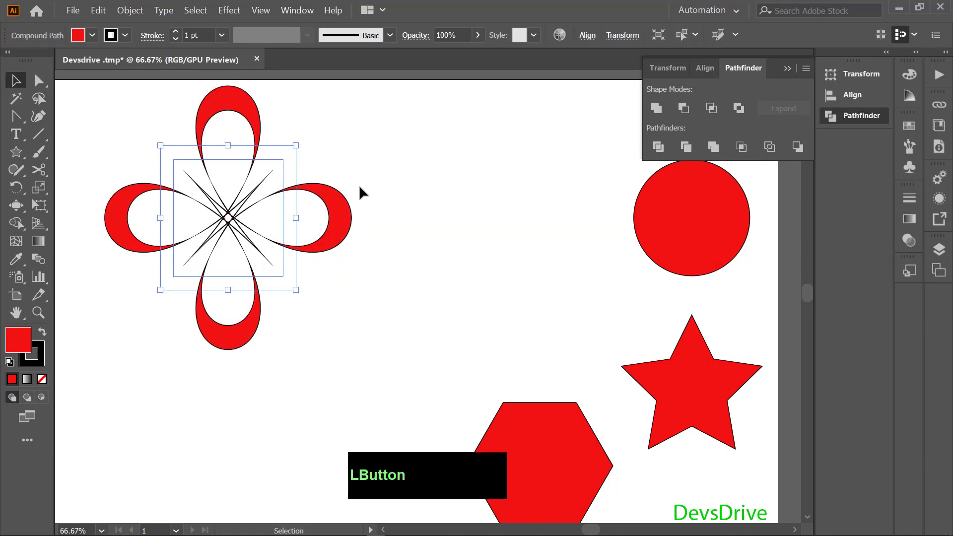
Move the shape, cancel the Color Picker and undo back to a plain square ring
{"action": "left_click", "coordinate": [320, 218]}
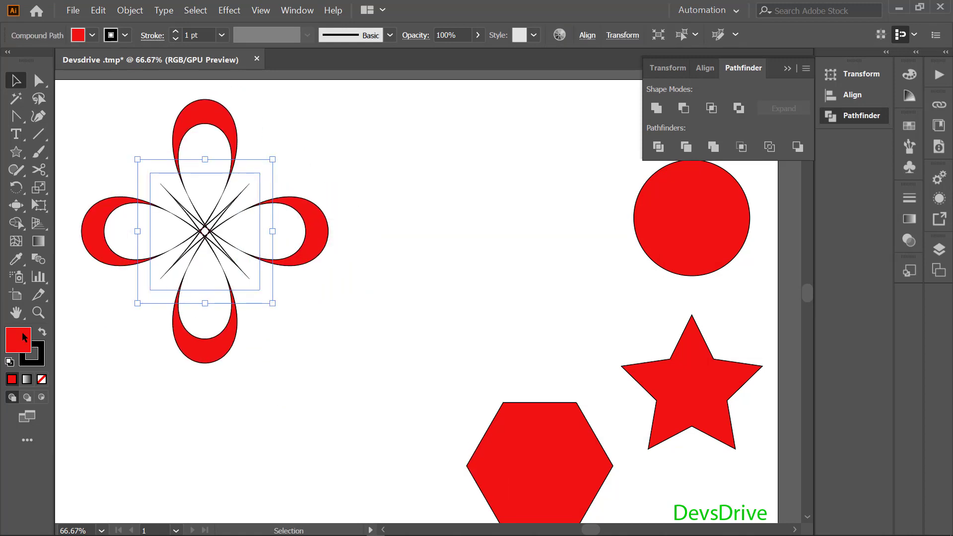
{"action": "left_click", "coordinate": [25, 337]}
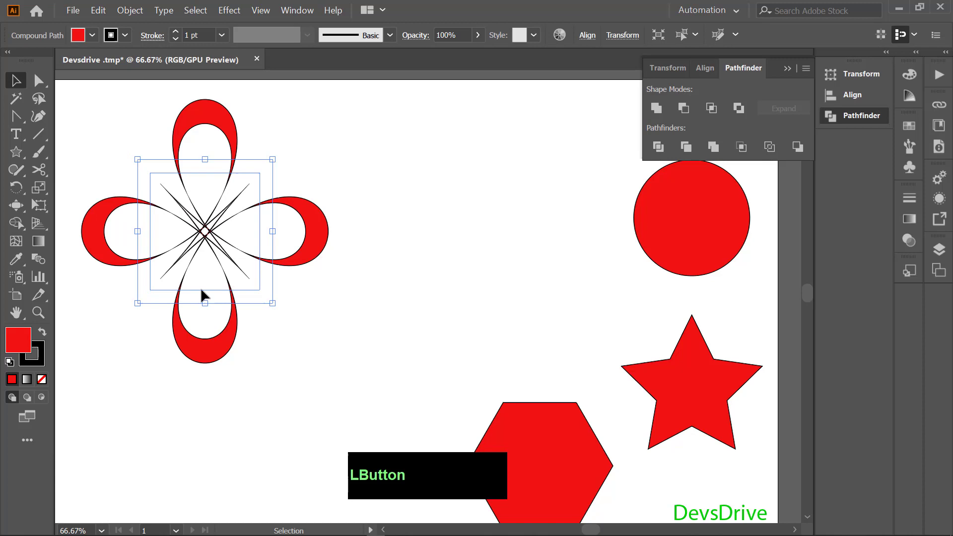
{"action": "left_click", "coordinate": [22, 344]}
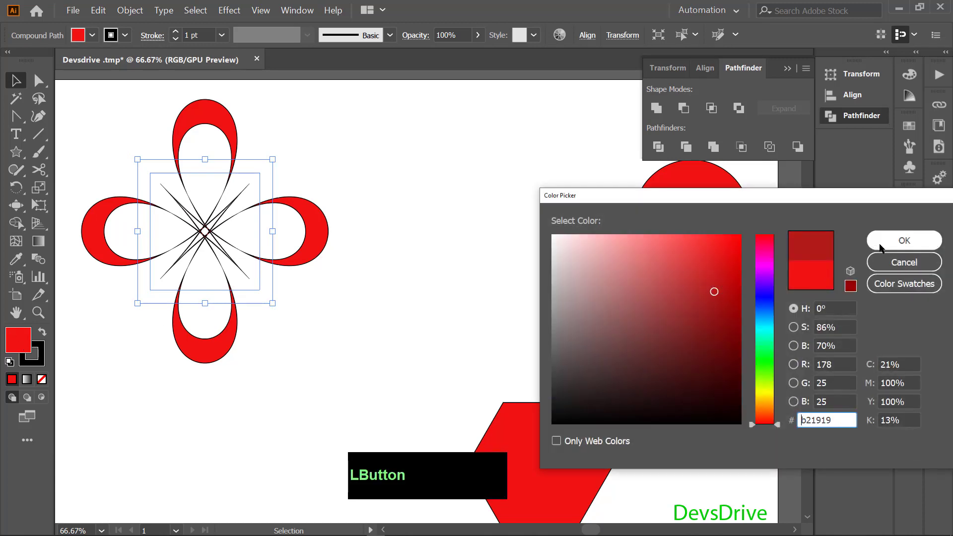
{"action": "type", "text": "zzzz"}
{"action": "left_click", "coordinate": [233, 216]}
{"action": "left_click", "coordinate": [230, 13]}
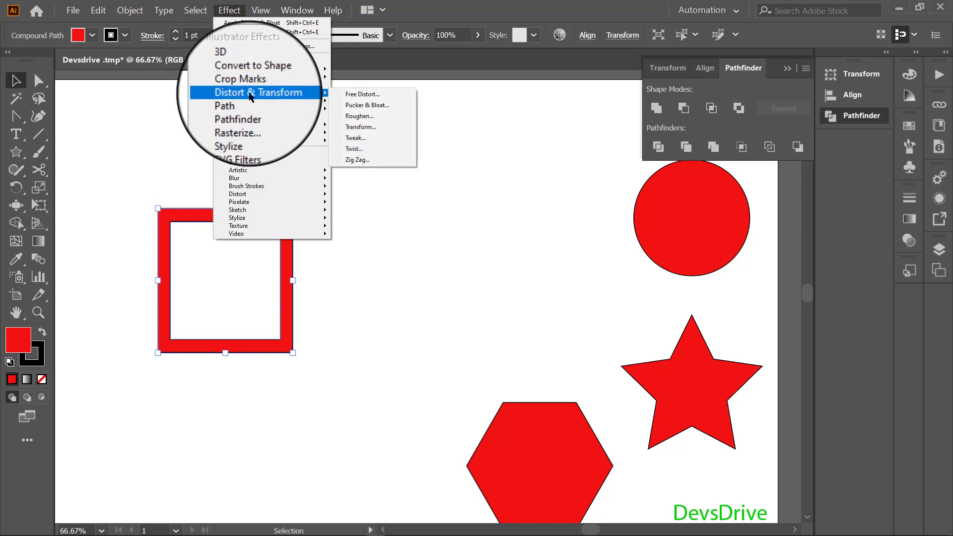
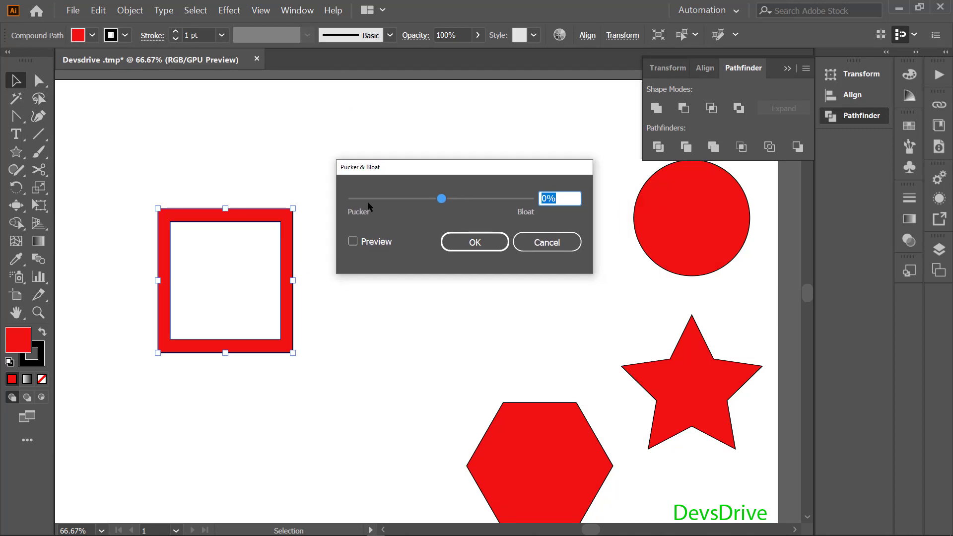
Pucker the square ring to about -183% into a spiky X and shrink it to the top-left
{"action": "left_click", "coordinate": [364, 202]}
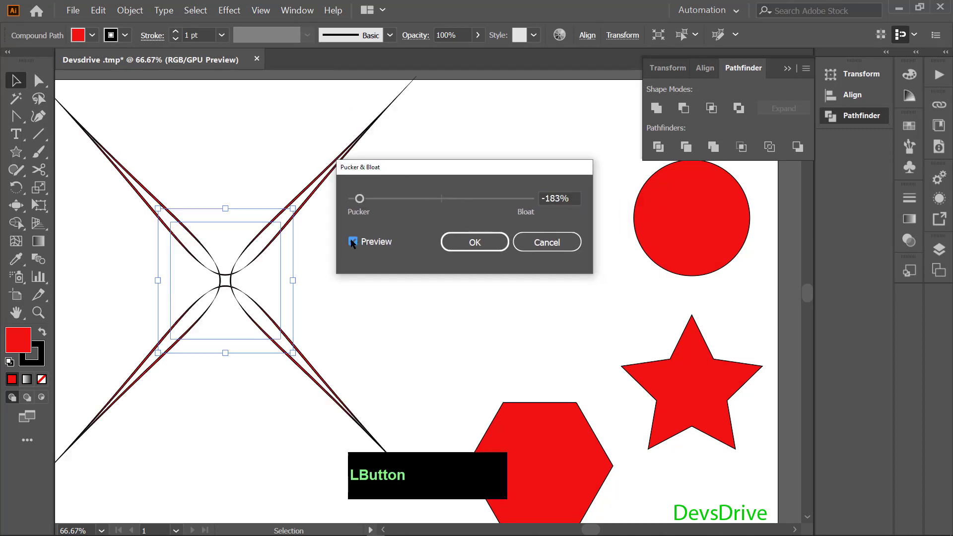
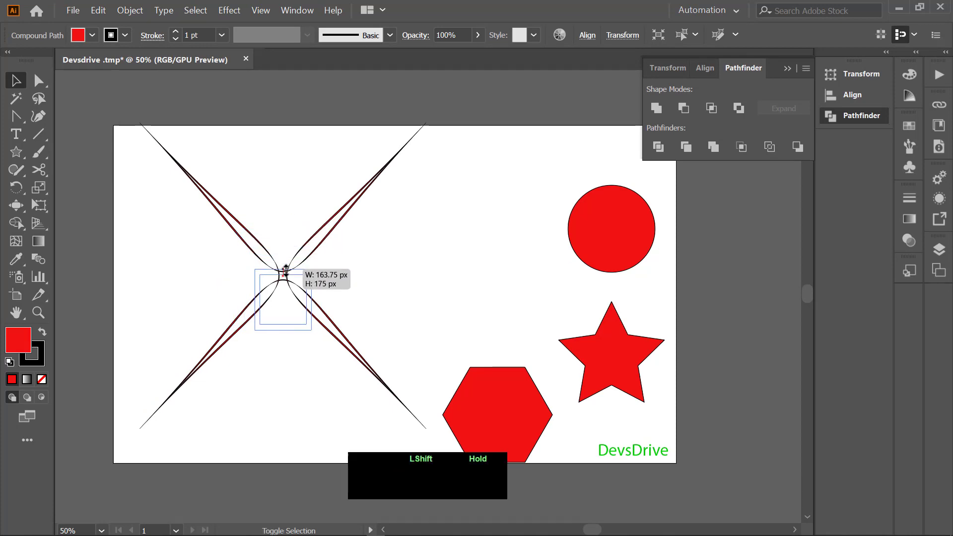
{"action": "left_click", "coordinate": [289, 296]}
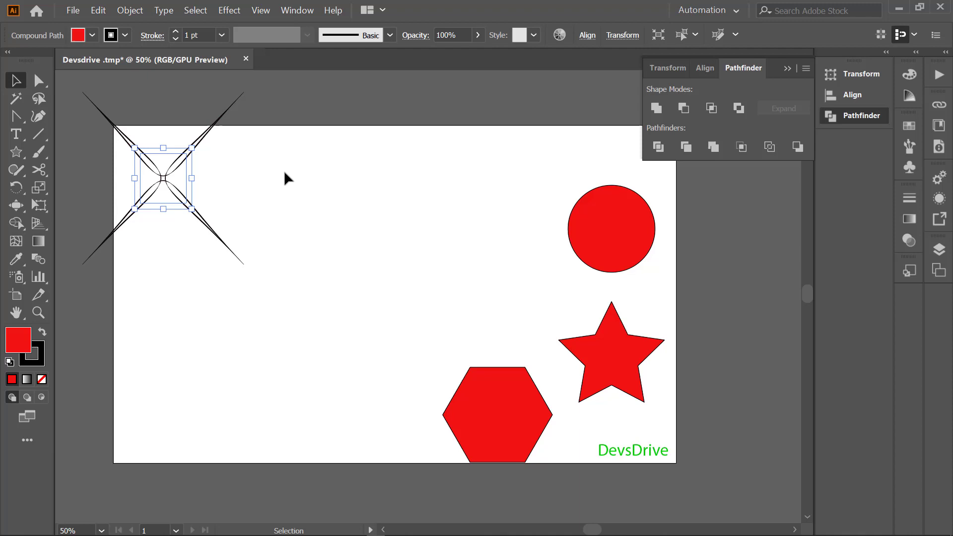
{"action": "key", "text": "Delete"}
Move and enlarge the red circle, paste a smaller concentric copy in front, and select both
{"action": "left_click", "coordinate": [538, 251]}
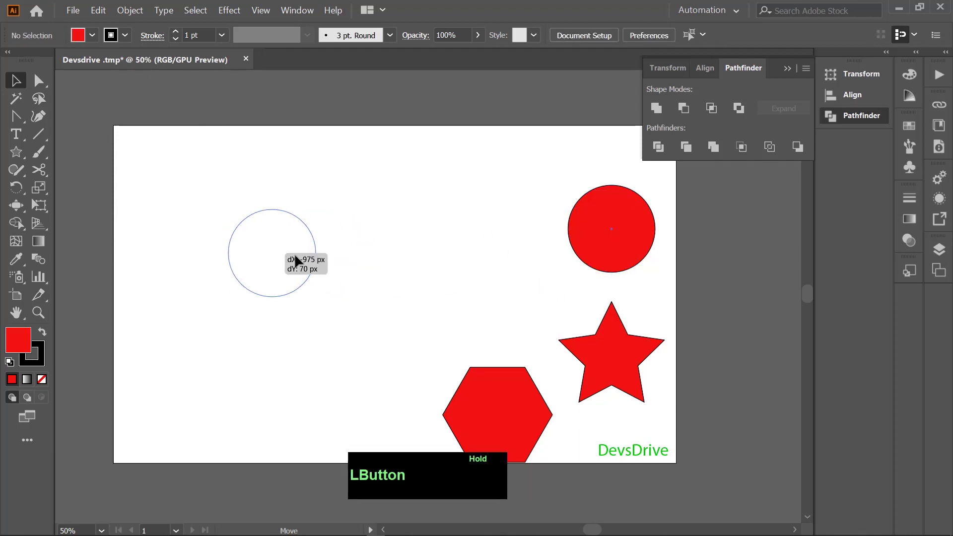
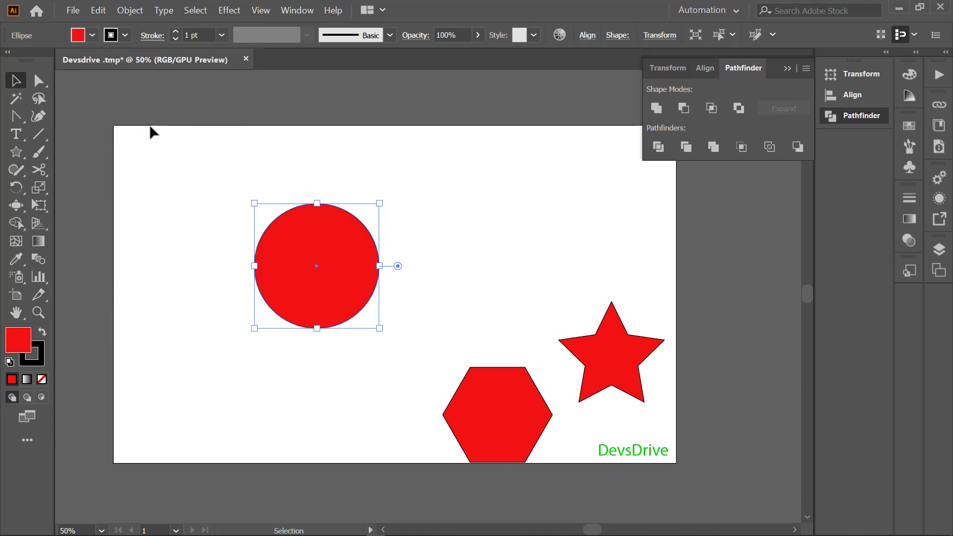
{"action": "key", "text": "ctrl+f"}
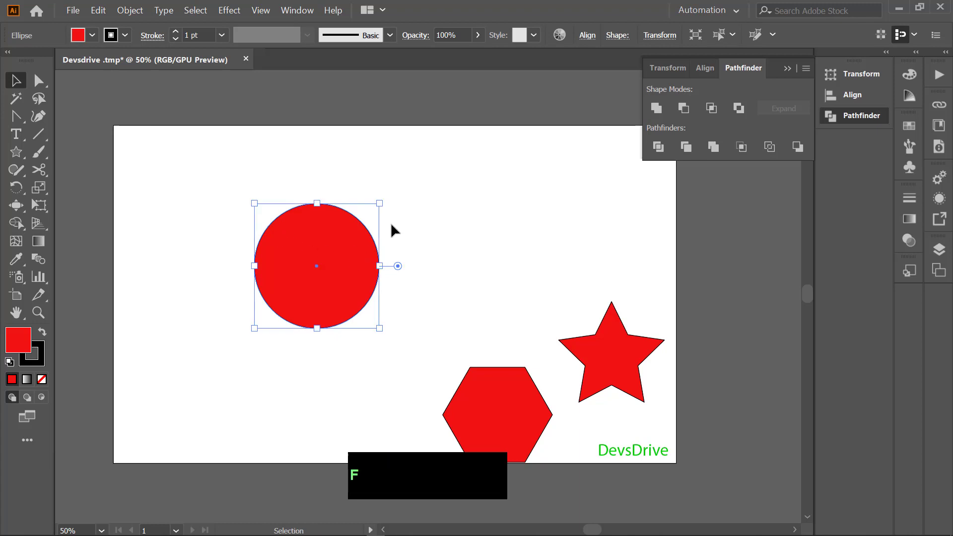
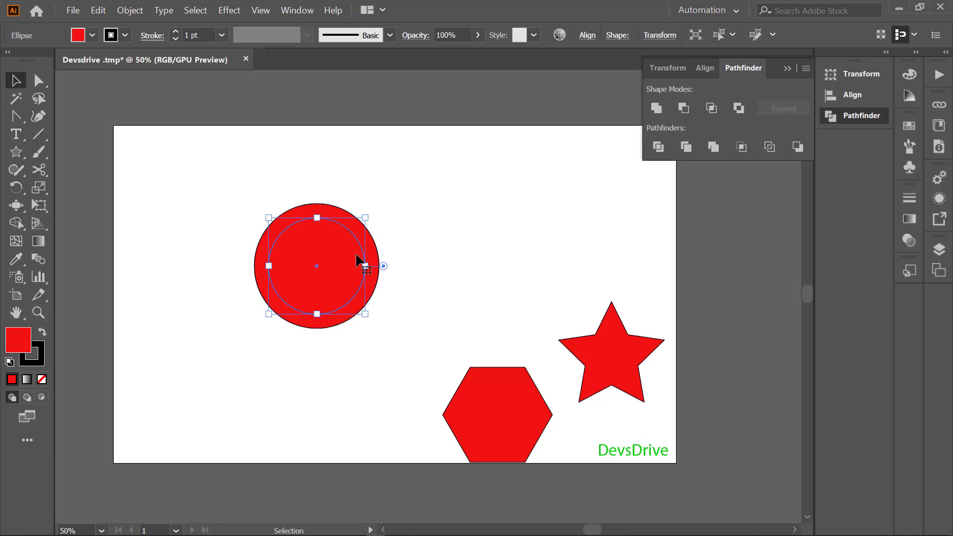
{"action": "left_click", "coordinate": [147, 143]}
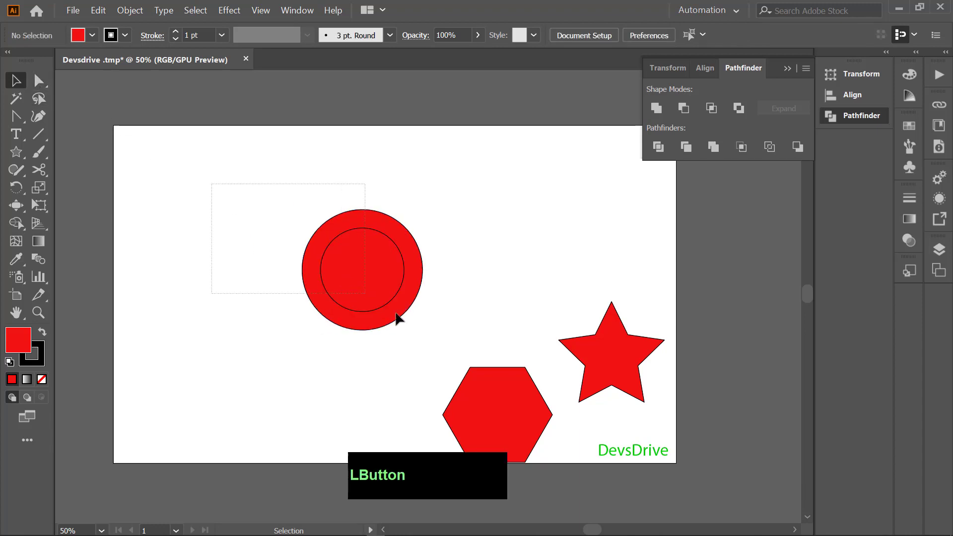
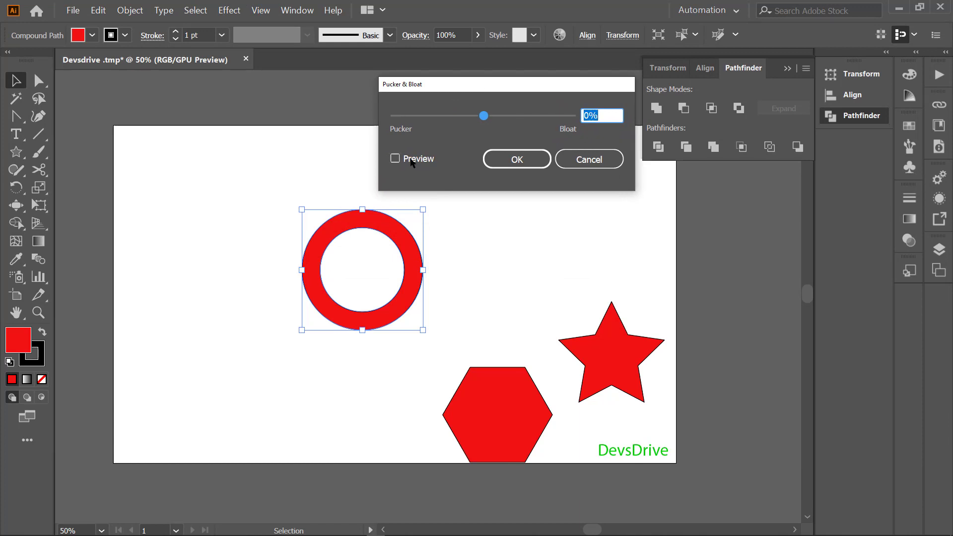
Exclude the circles into a ring and preview Pucker & Bloat values from -pucker to 200%, settling near 196%
{"action": "left_click", "coordinate": [401, 158]}
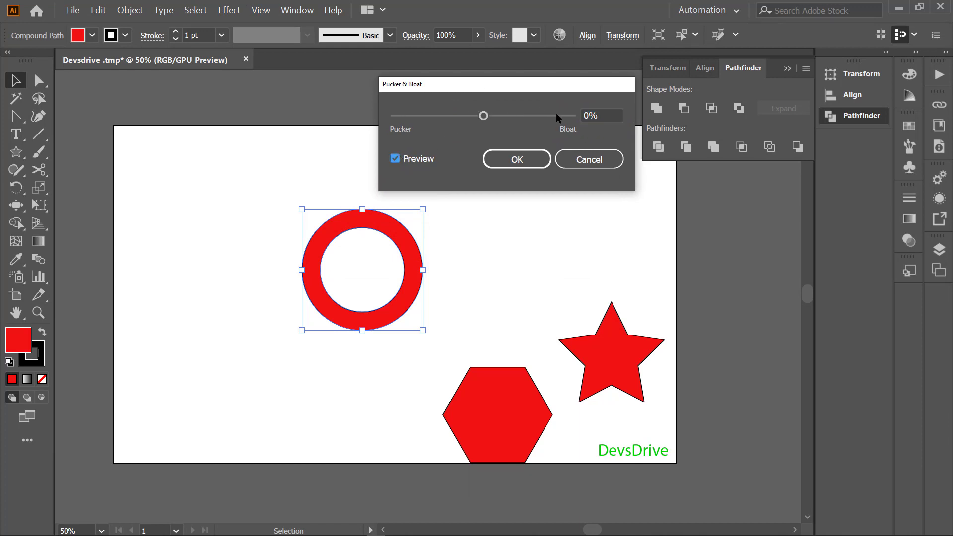
{"action": "left_click", "coordinate": [563, 116]}
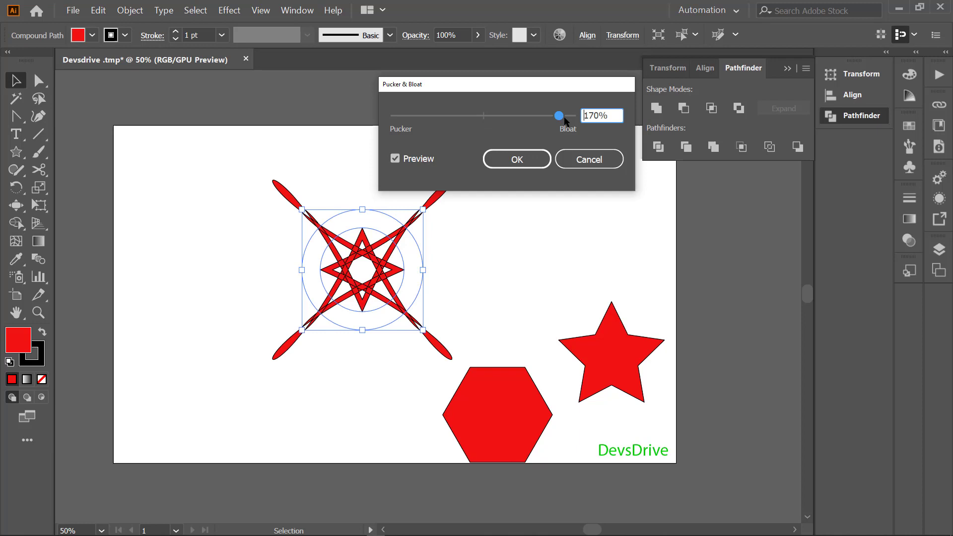
{"action": "left_click", "coordinate": [570, 117]}
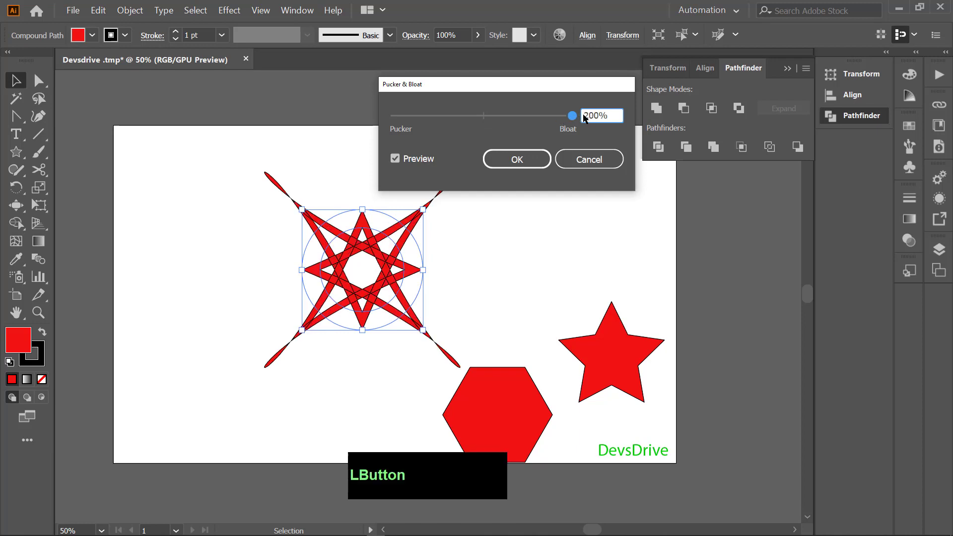
{"action": "left_click", "coordinate": [555, 119]}
{"action": "left_click", "coordinate": [549, 118]}
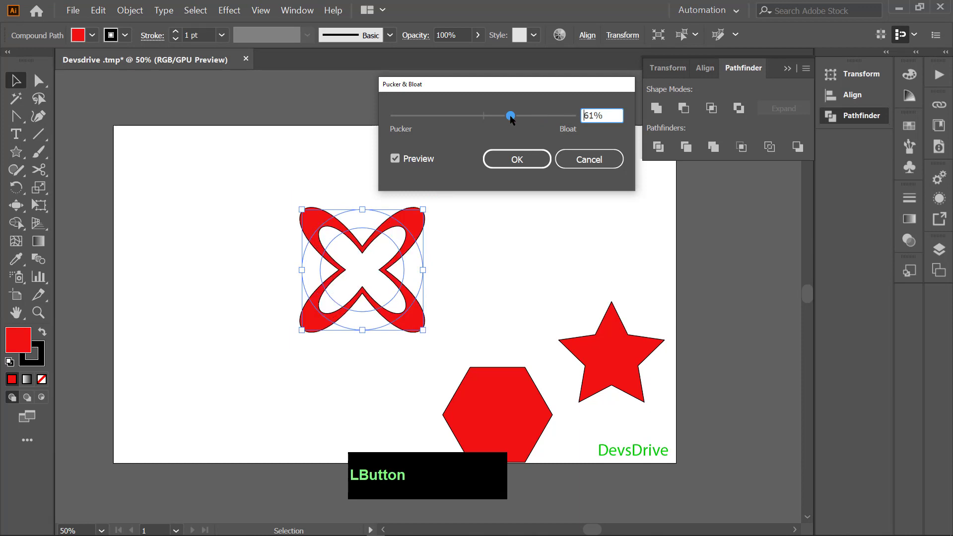
{"action": "left_click", "coordinate": [538, 116]}
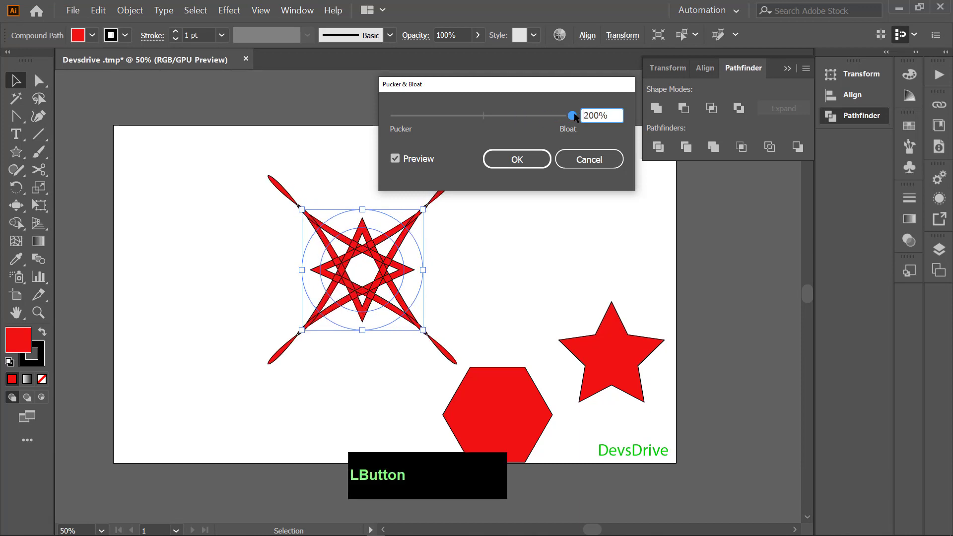
{"action": "left_click", "coordinate": [418, 119]}
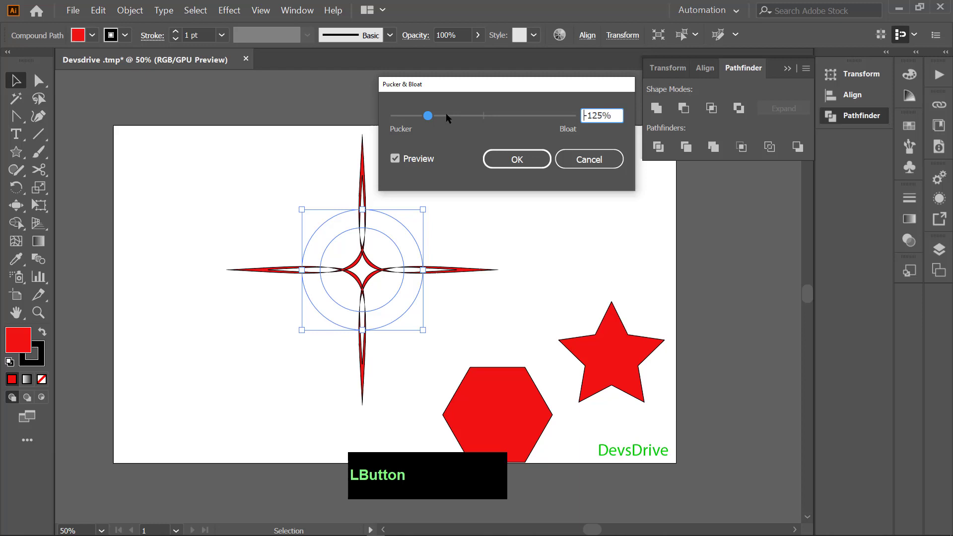
{"action": "left_click", "coordinate": [520, 119]}
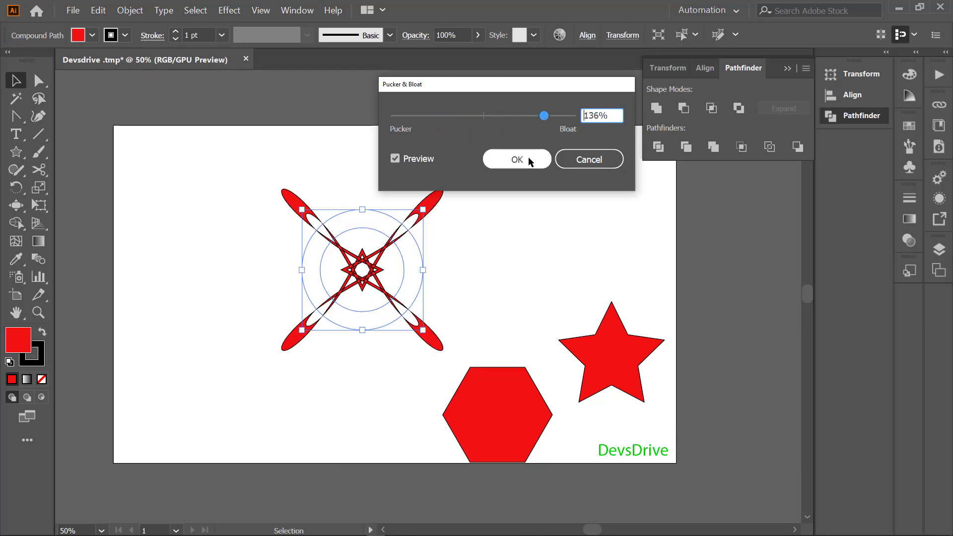
{"action": "left_click", "coordinate": [563, 117]}
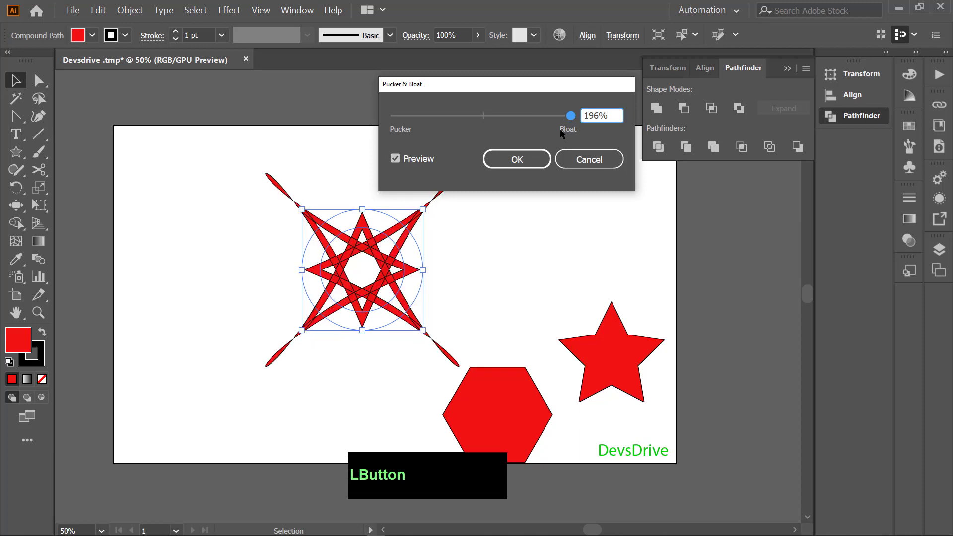
Apply the bloat to the ring, reposition the star and hexagon, and select the star
{"action": "left_click", "coordinate": [500, 173]}
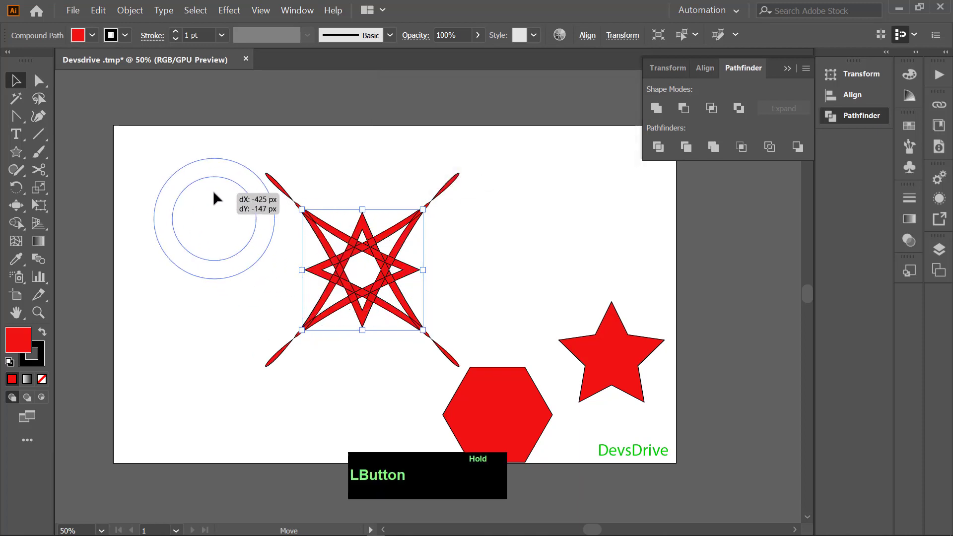
{"action": "left_click", "coordinate": [517, 296]}
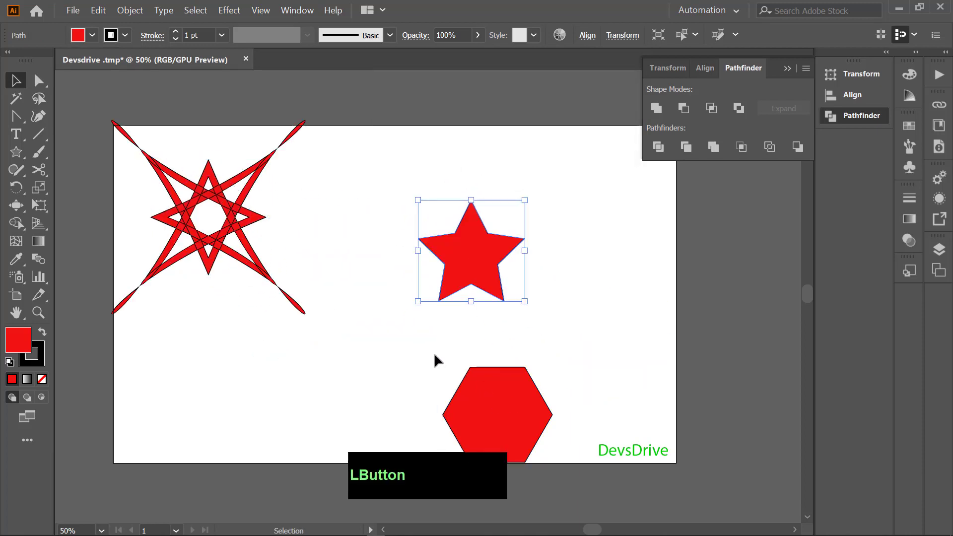
{"action": "left_click", "coordinate": [242, 214]}
{"action": "key", "text": "Delete"}
{"action": "left_click", "coordinate": [395, 257]}
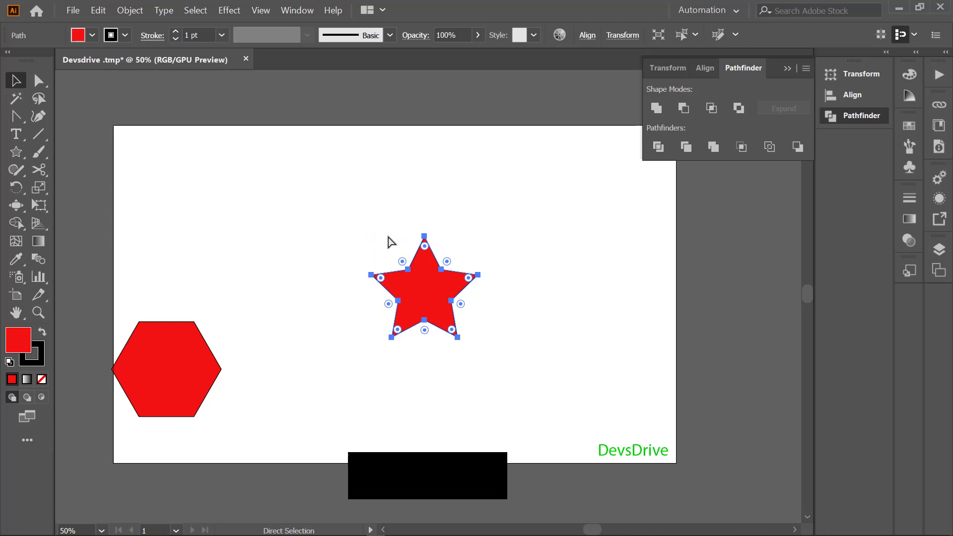
Paste an inner copy of the star and Minus Front it to leave a hollow star outline
{"action": "key", "text": "ctrl+c"}
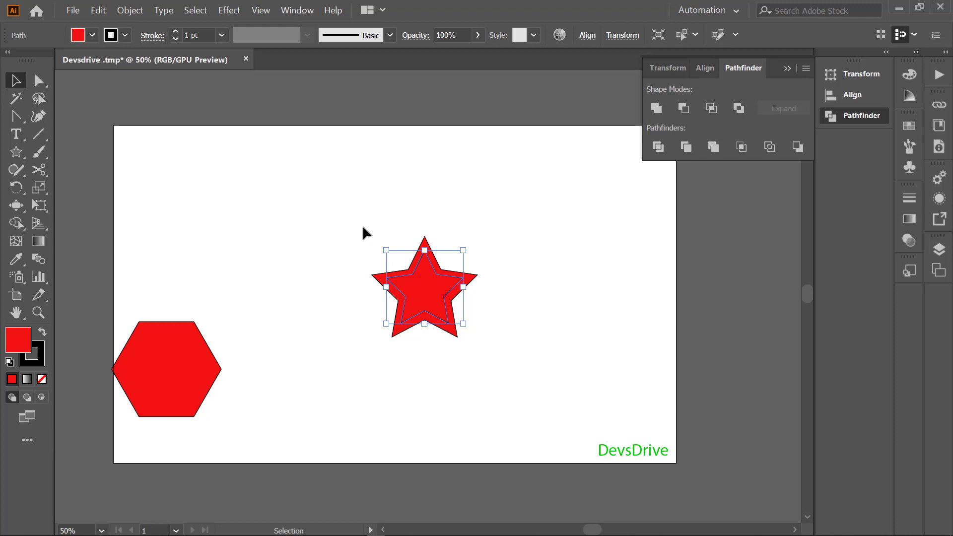
{"action": "left_click", "coordinate": [367, 232]}
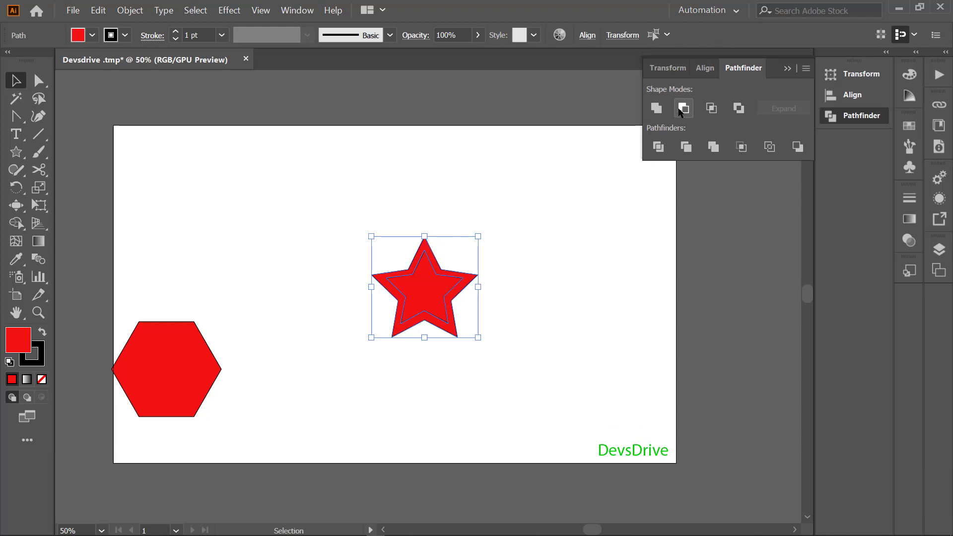
{"action": "left_click", "coordinate": [683, 110]}
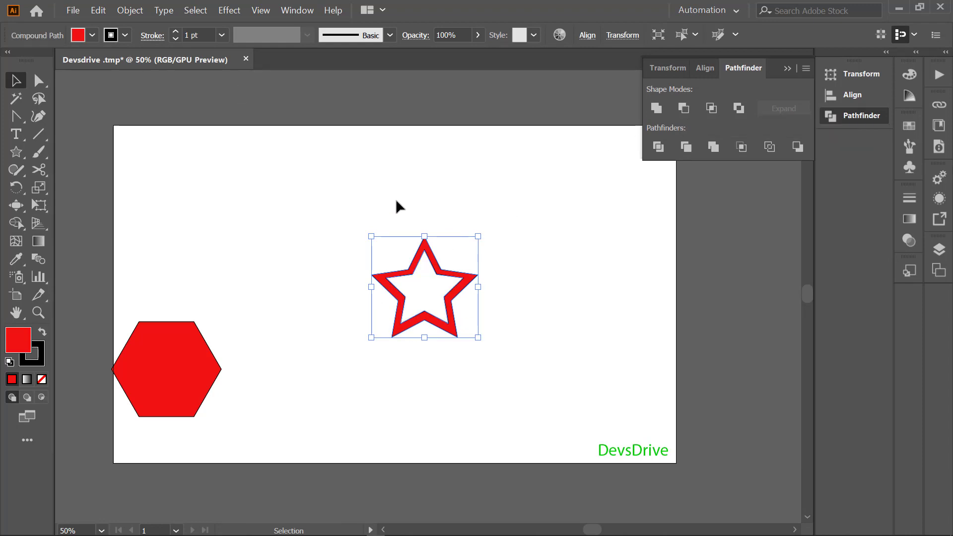
{"action": "left_click", "coordinate": [362, 198]}
Apply Pucker & Bloat at 180% to the hollow star, forming a spiky looping-petal flower
{"action": "left_click", "coordinate": [234, 9]}
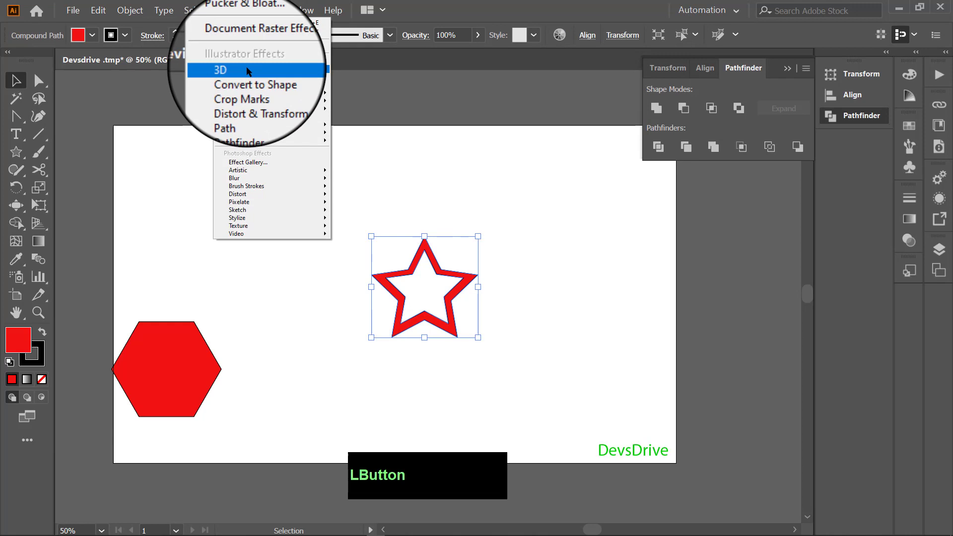
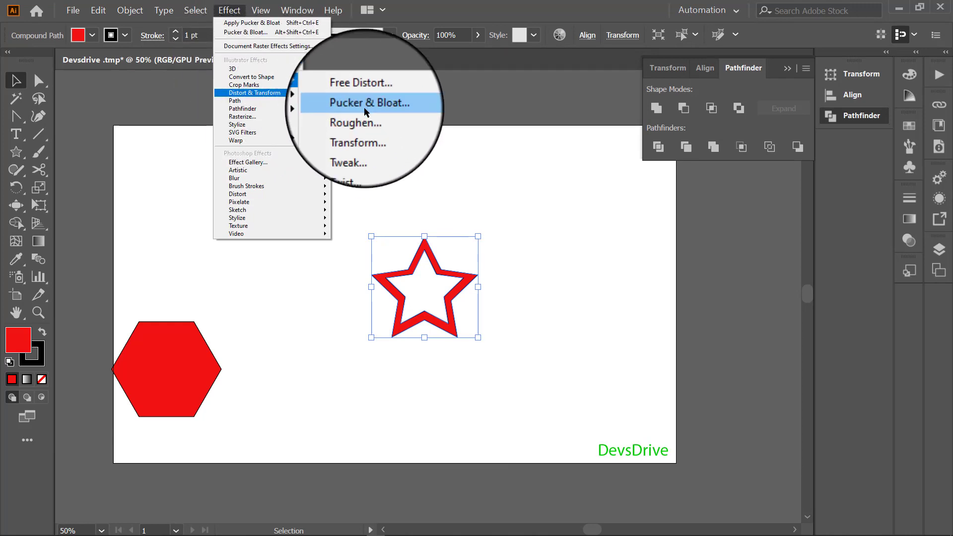
{"action": "left_click", "coordinate": [369, 111]}
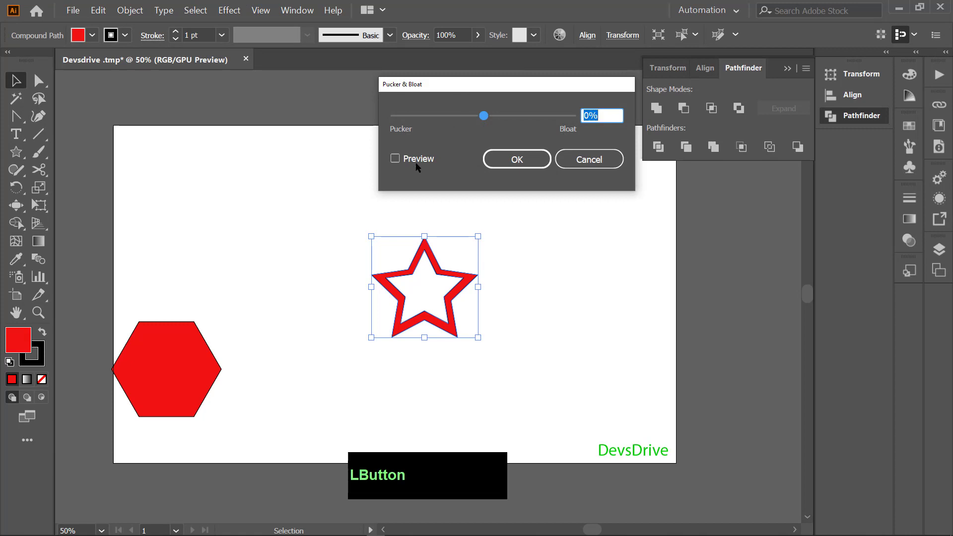
{"action": "left_click", "coordinate": [414, 163]}
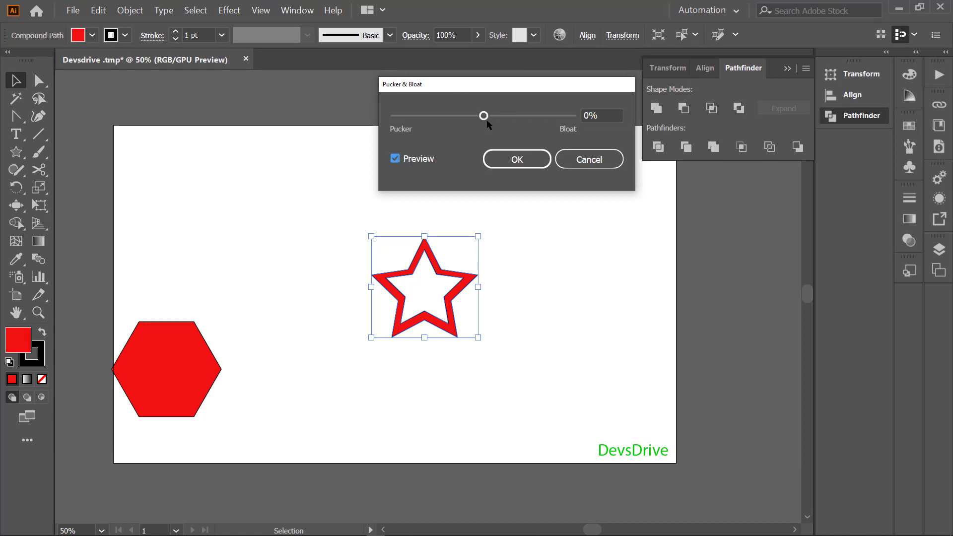
{"action": "left_click", "coordinate": [492, 119]}
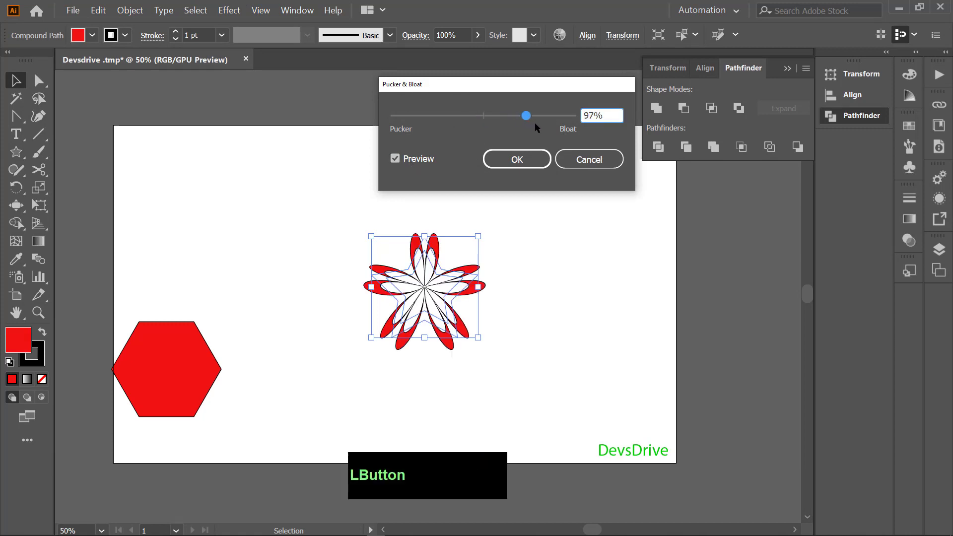
{"action": "left_click", "coordinate": [533, 120]}
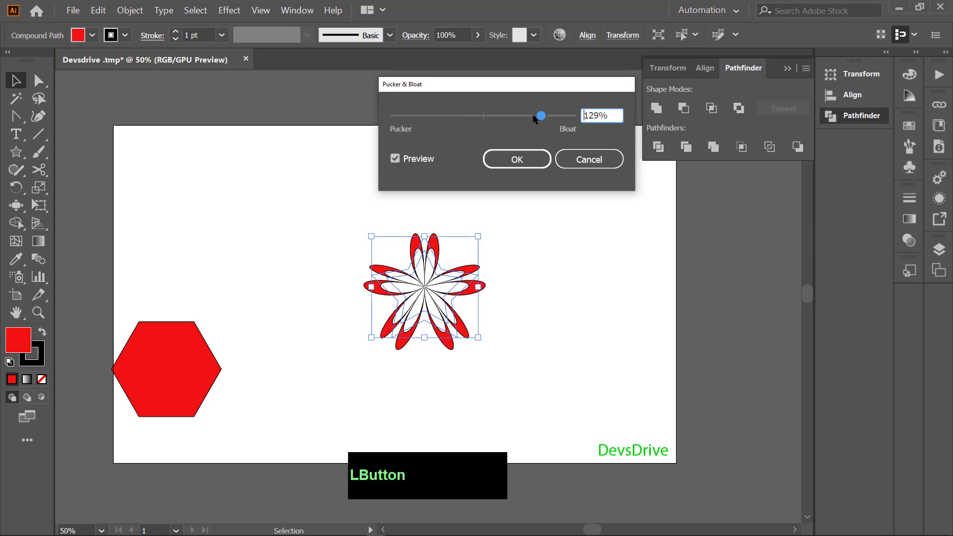
{"action": "left_click", "coordinate": [558, 118]}
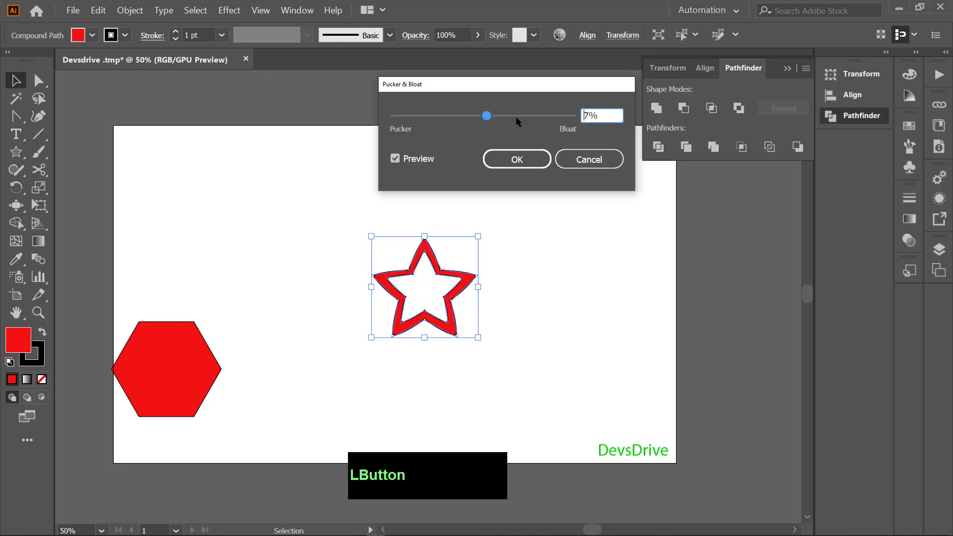
{"action": "left_click", "coordinate": [546, 117]}
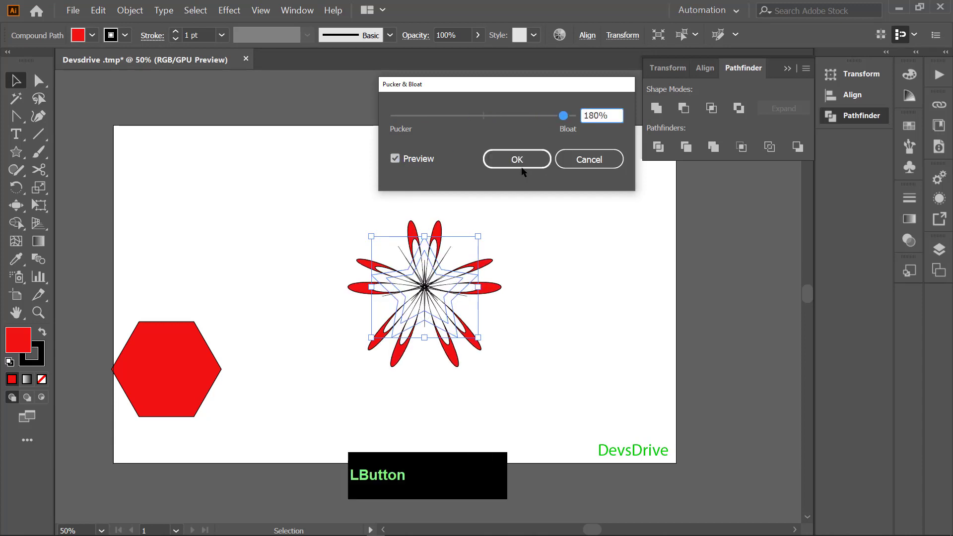
{"action": "left_click", "coordinate": [524, 159]}
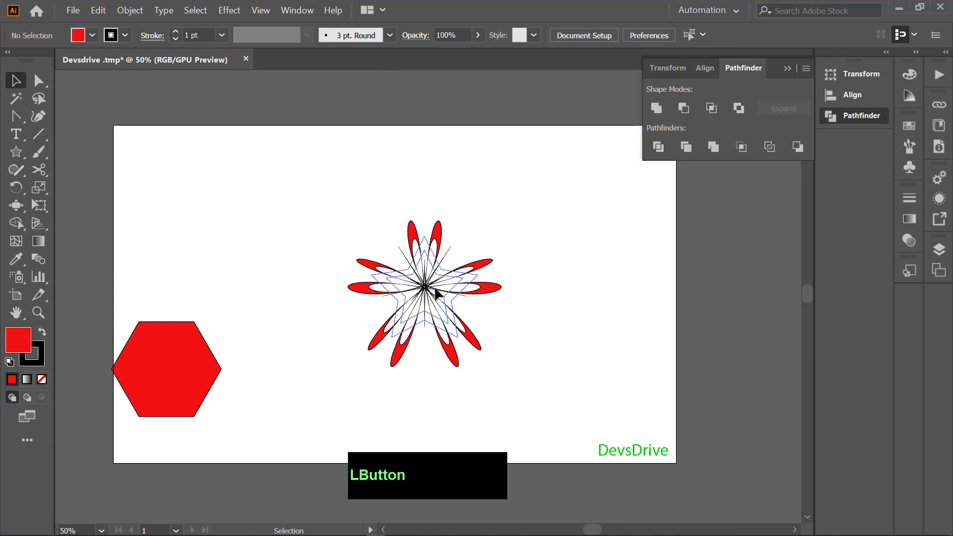
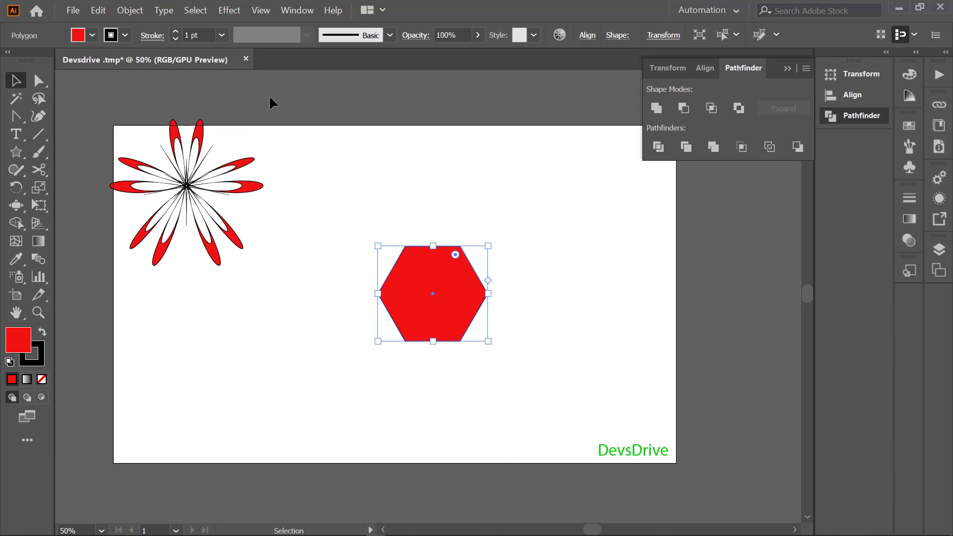
Copy the hexagon and paste it in front to create the inner hexagon path
{"action": "key", "text": "ctrl+c"}
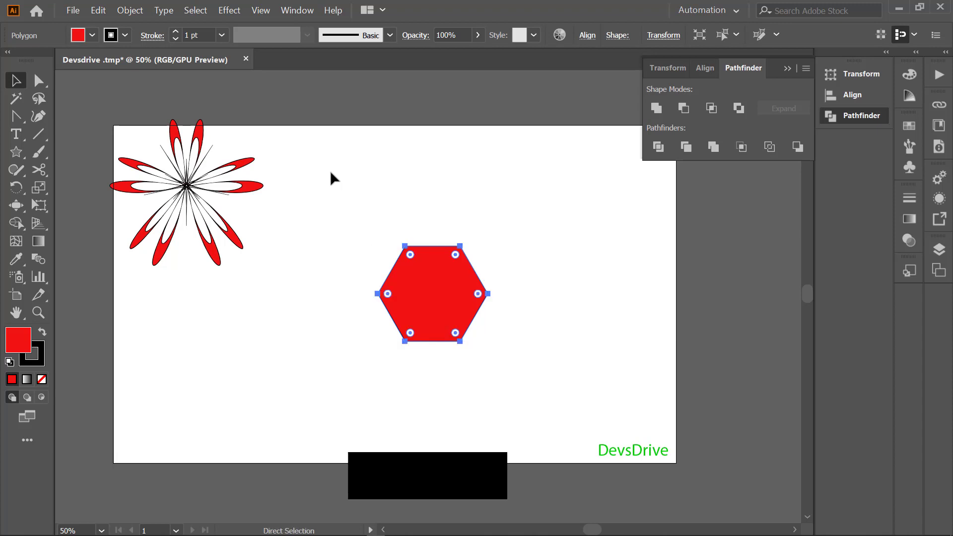
{"action": "key", "text": "ctrl+f"}
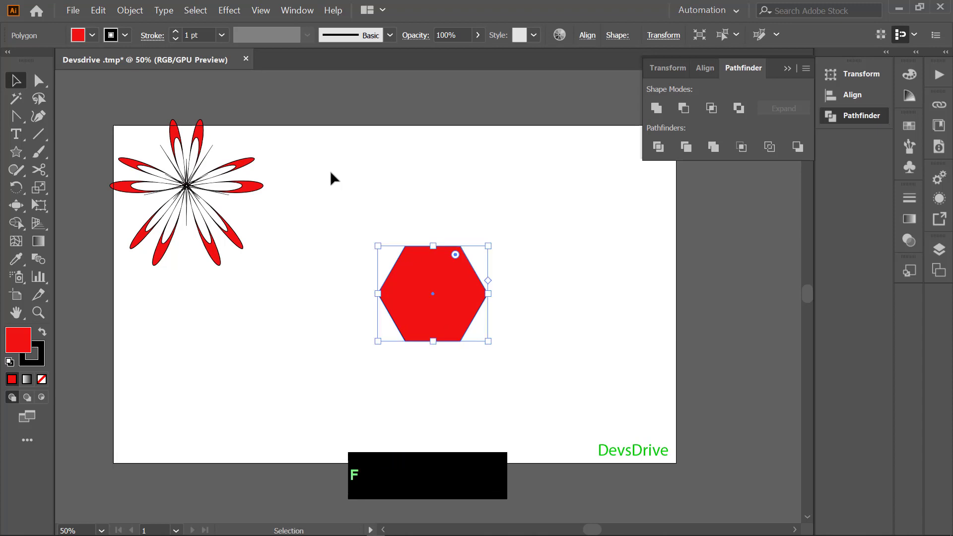
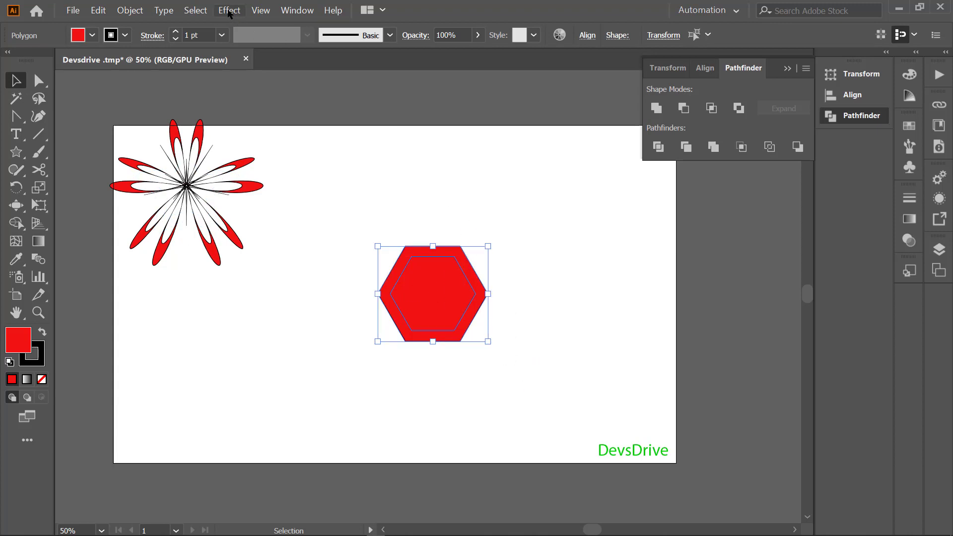
Apply Pucker & Bloat with Preview on, settling on 171% bloat to turn the double hexagon into a six-petal flower
{"action": "left_click", "coordinate": [230, 10]}
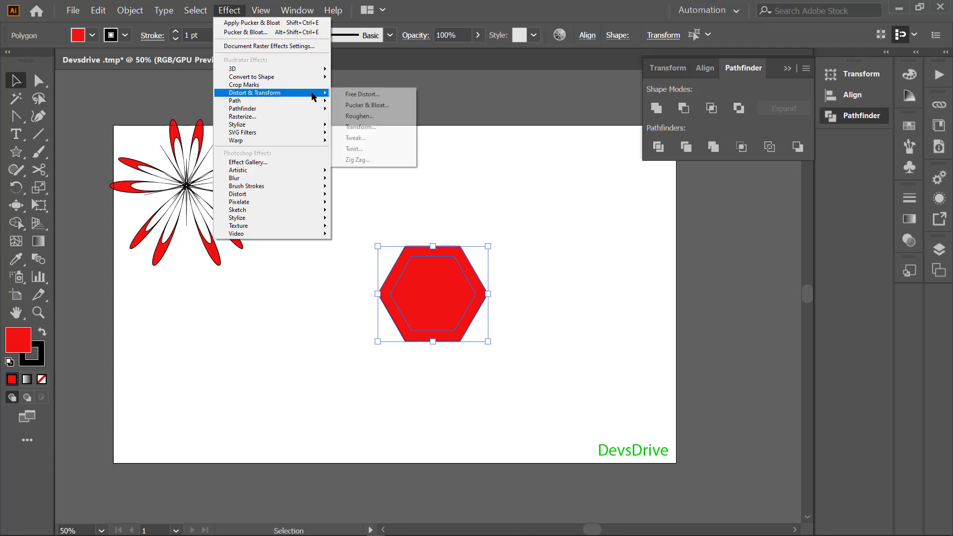
{"action": "left_click", "coordinate": [365, 105]}
{"action": "left_click", "coordinate": [406, 162]}
{"action": "left_click", "coordinate": [486, 119]}
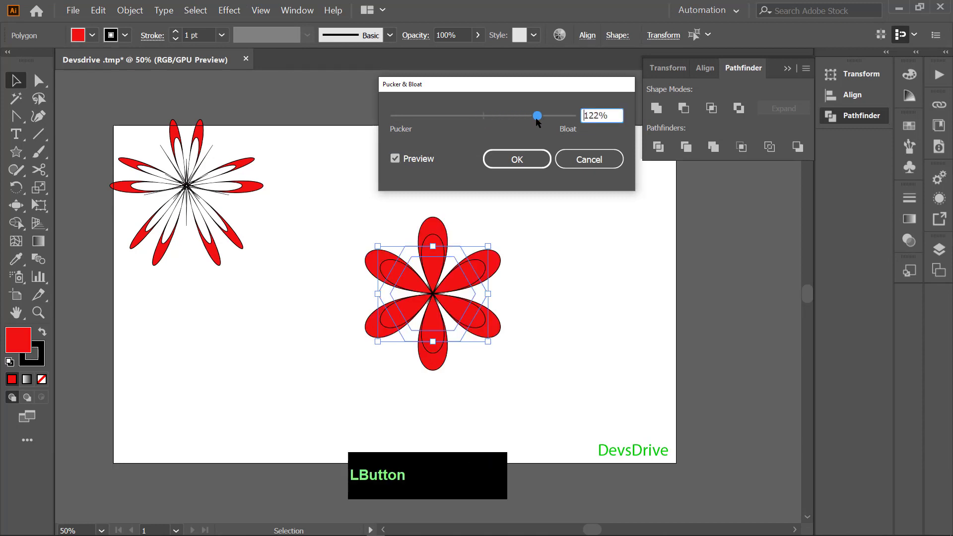
{"action": "left_click", "coordinate": [544, 119]}
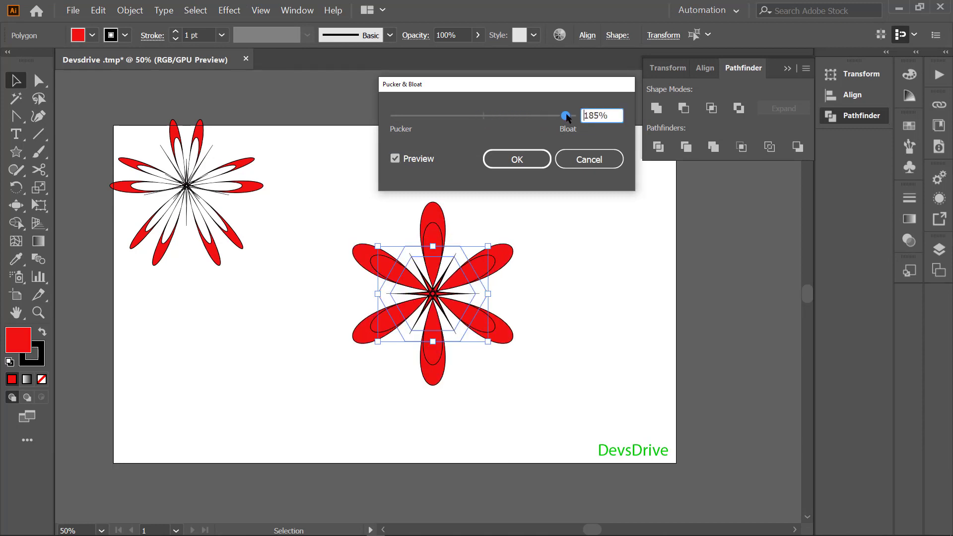
{"action": "left_click", "coordinate": [565, 117]}
{"action": "left_click", "coordinate": [416, 119]}
{"action": "left_click", "coordinate": [411, 120]}
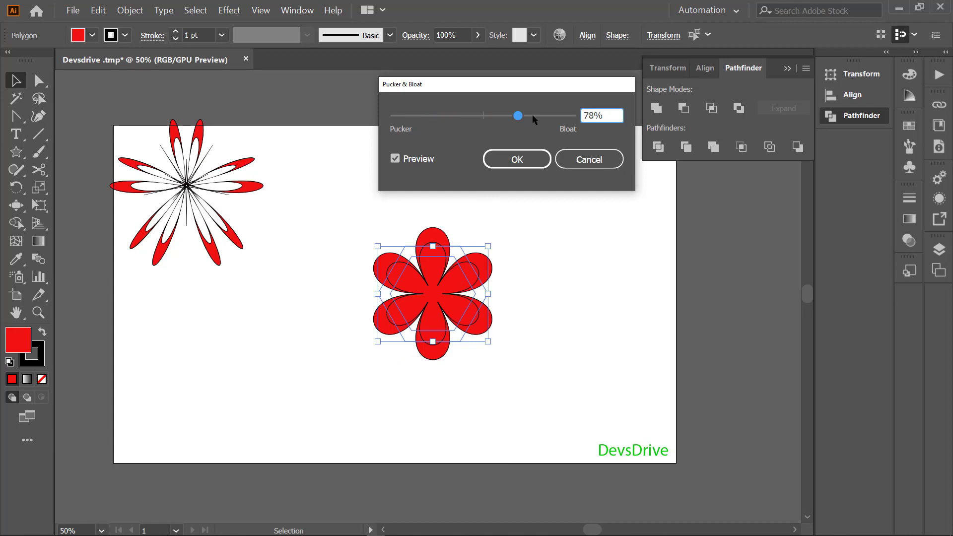
{"action": "left_click", "coordinate": [541, 119]}
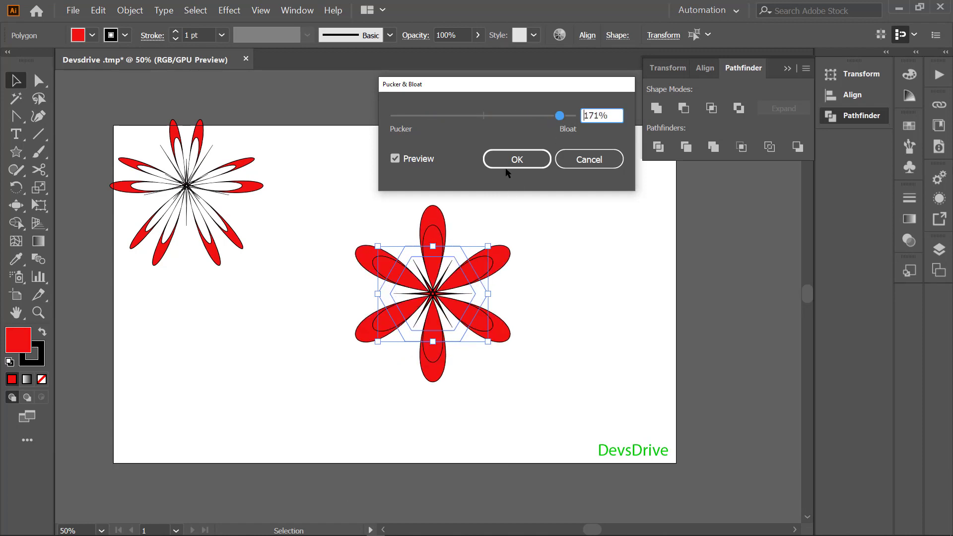
{"action": "left_click", "coordinate": [511, 195]}
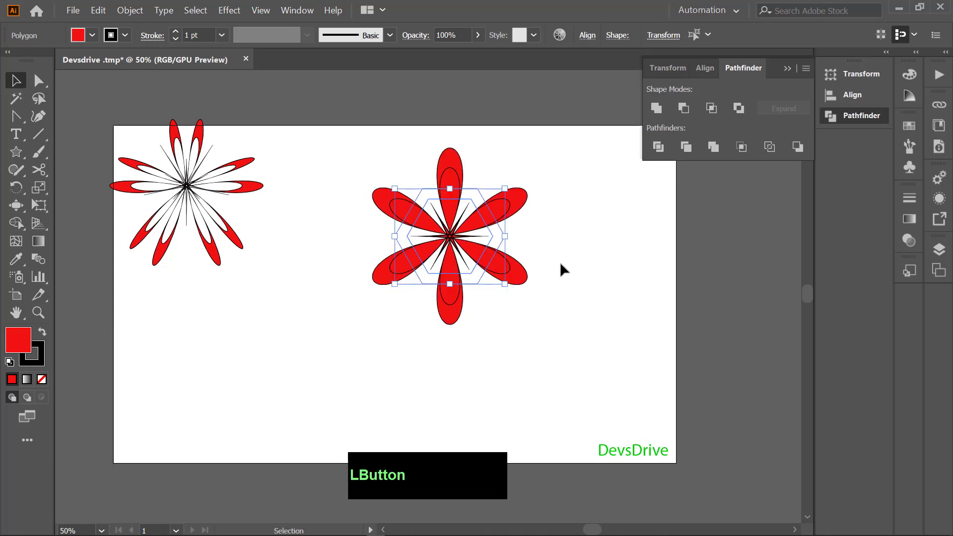
Bring up the list of distortion tools from the Width tool group
{"action": "right_click", "coordinate": [19, 206]}
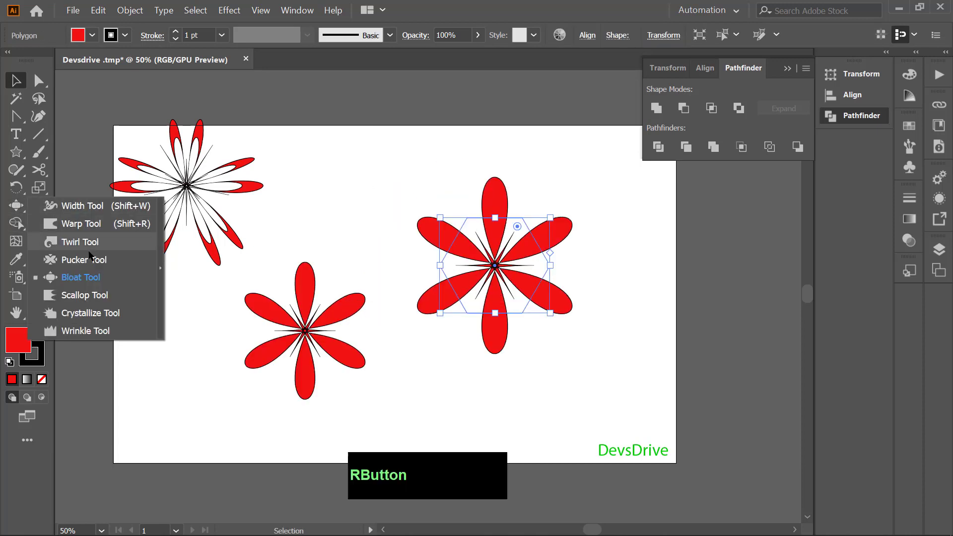